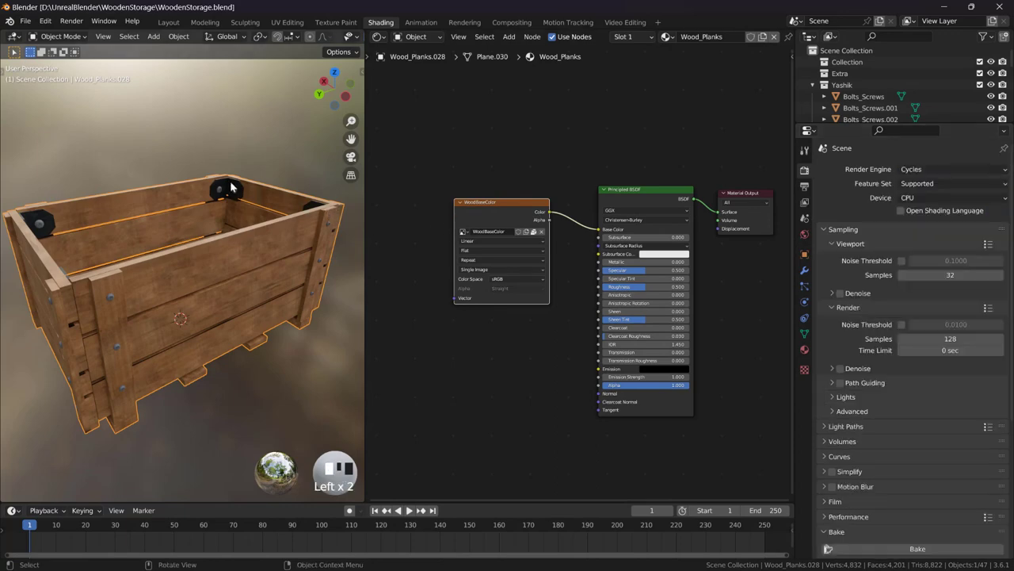
- Orbit and zoom to view the crate side while previewing the Ambient Occlusion shading
drag(274, 206, 312, 71)
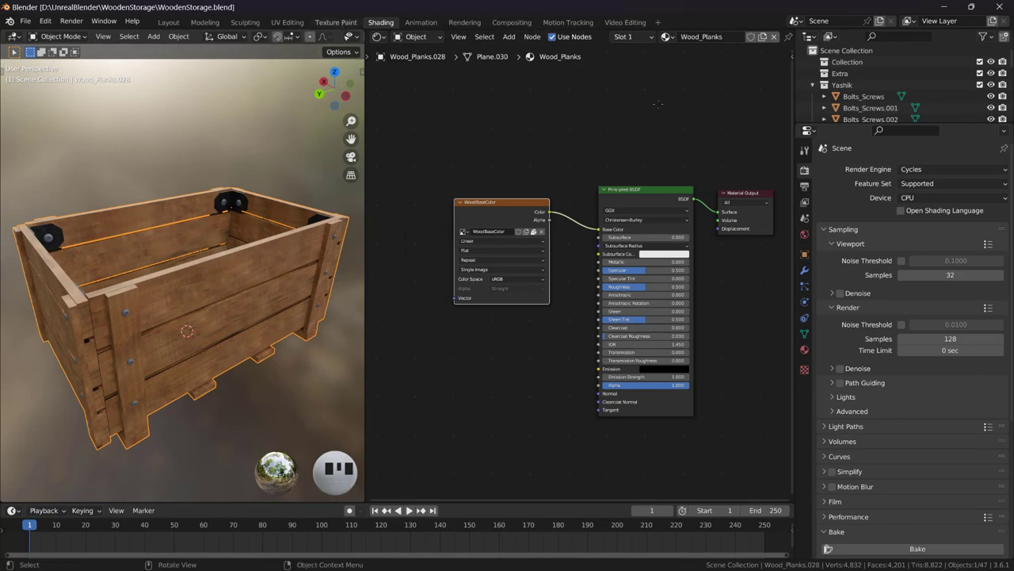
drag(52, 239, 270, 261)
drag(285, 252, 277, 264)
scroll(up, 3)
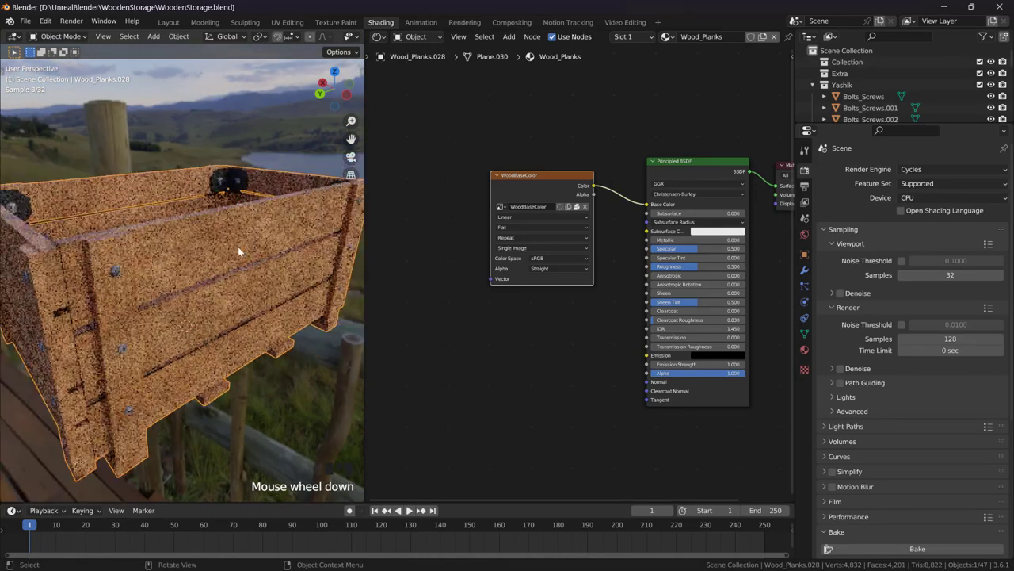
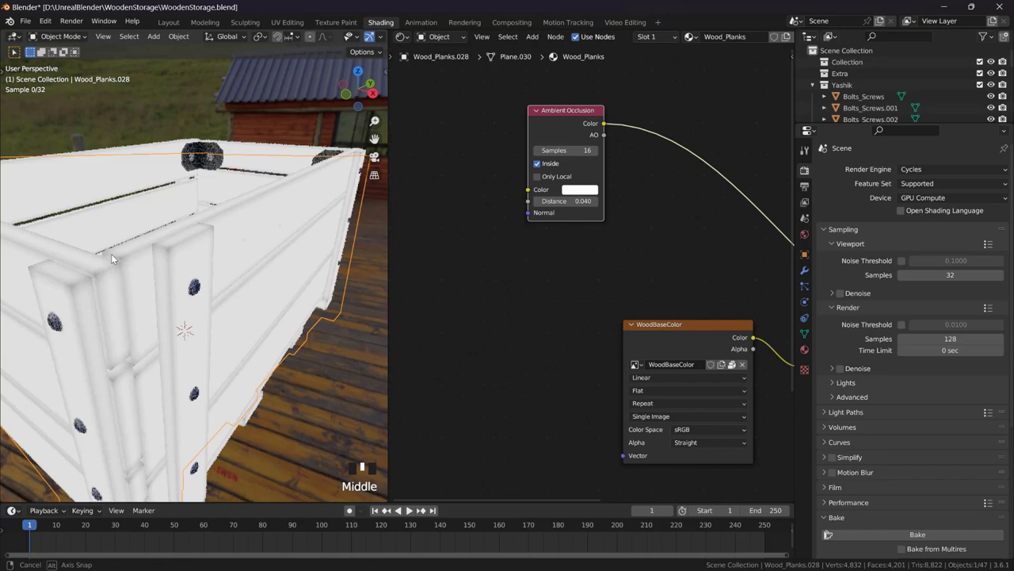
- Orbit and zoom around the crate planks to inspect the occlusion preview up close
scroll(down, 3)
drag(170, 282, 179, 231)
scroll(down, 3)
drag(182, 226, 221, 222)
scroll(up, 3)
drag(216, 230, 182, 252)
scroll(down, 3)
middle_click(196, 239)
scroll(up, 3)
scroll(up, 3)
scroll(up, 3)
scroll(up, 3)
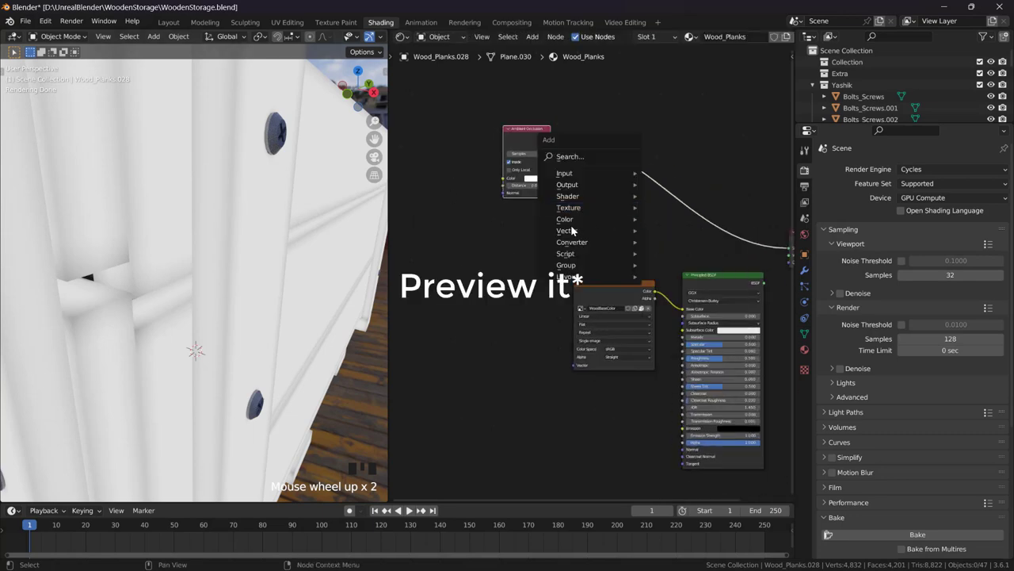
- Add a Multiply mix node and a Color Ramp, then duplicate the ramp for the noise and AO masks
key(shift+a)
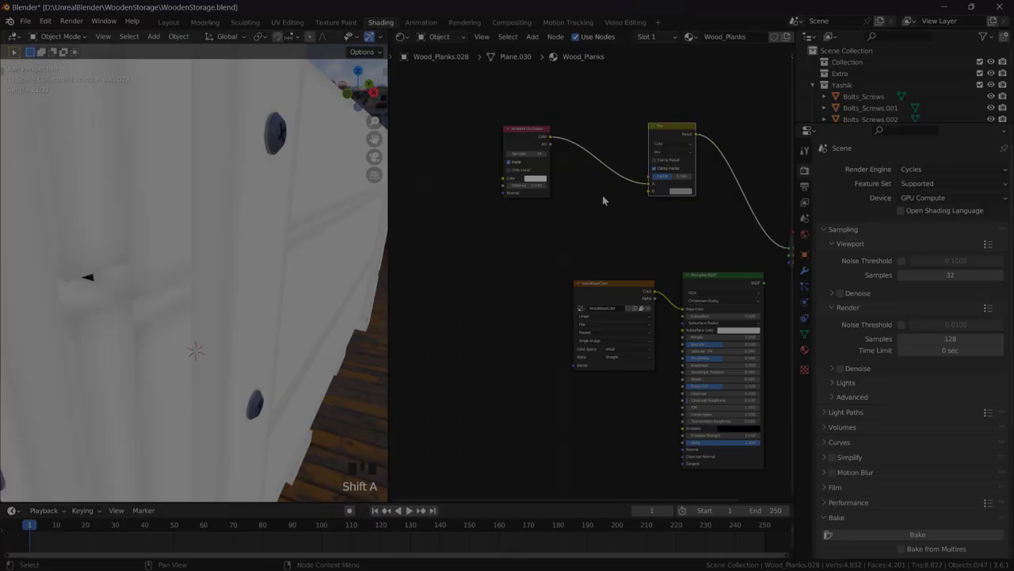
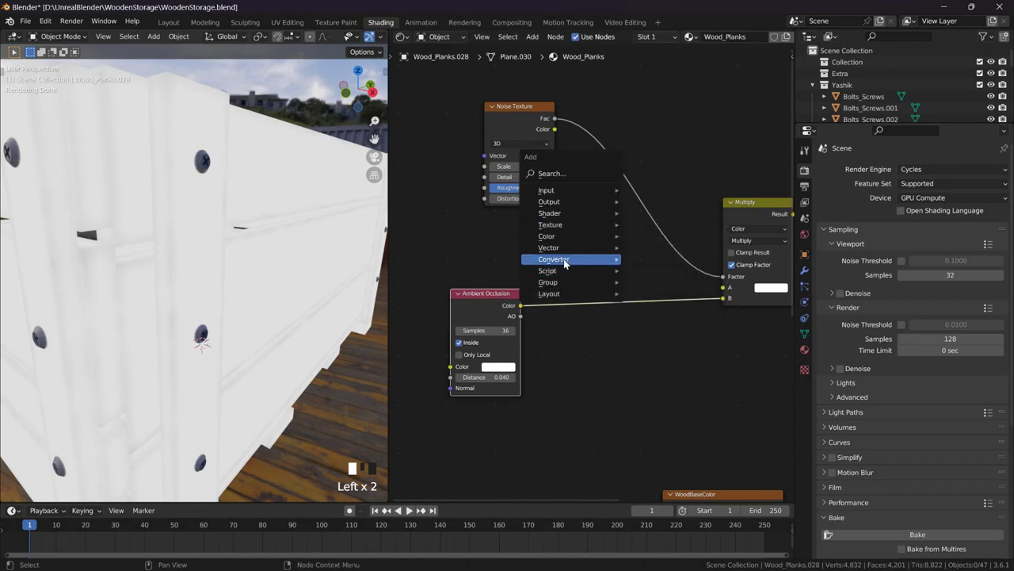
key(shift+a)
click(604, 150)
middle_click(631, 160)
click(633, 114)
key(shift+d)
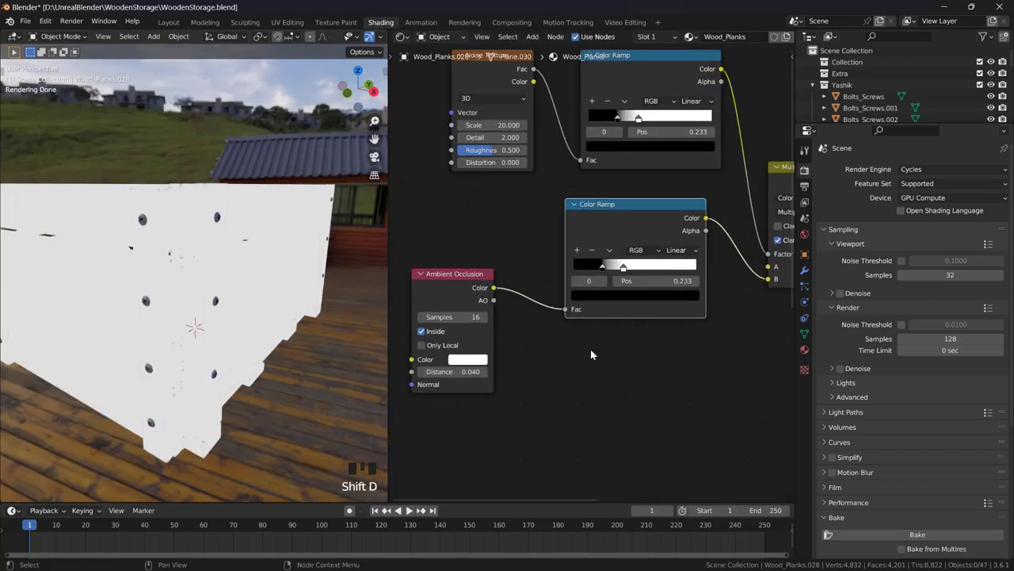
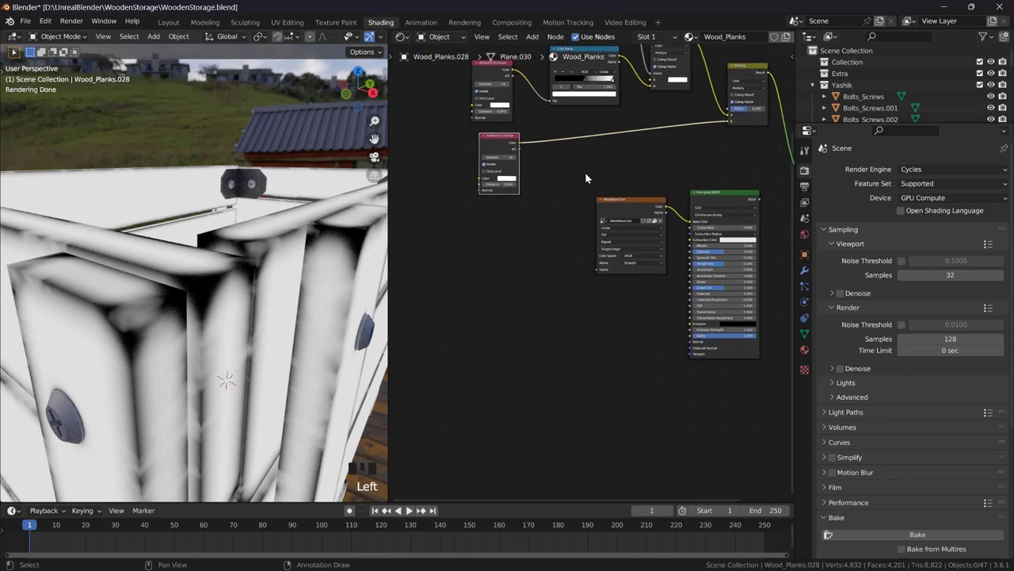
- Adjust the occlusion Color Ramp for the 0.020-distance AO and zoom out to see the whole node graph
click(485, 142)
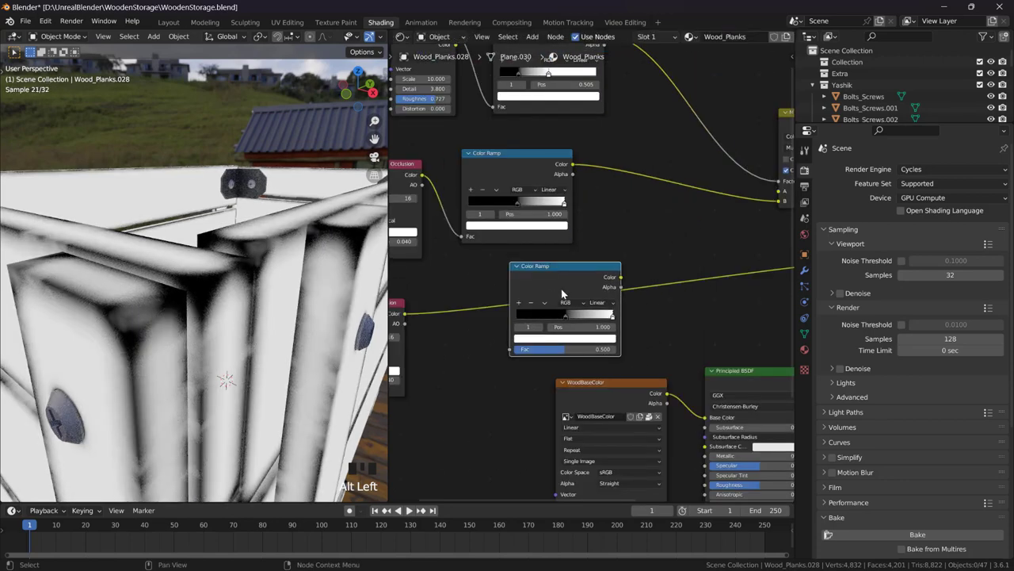
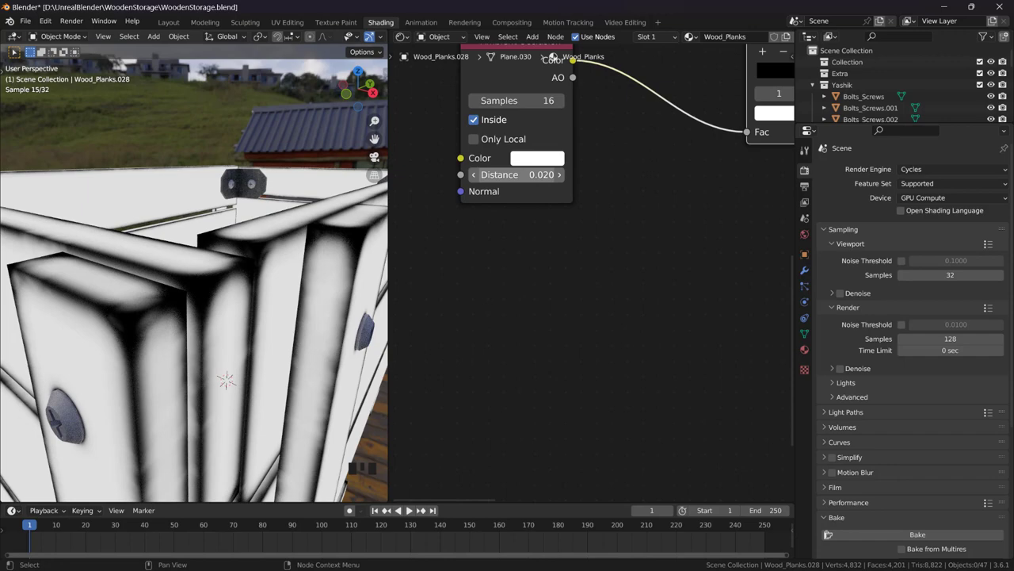
scroll(down, 3)
middle_click(279, 254)
scroll(down, 3)
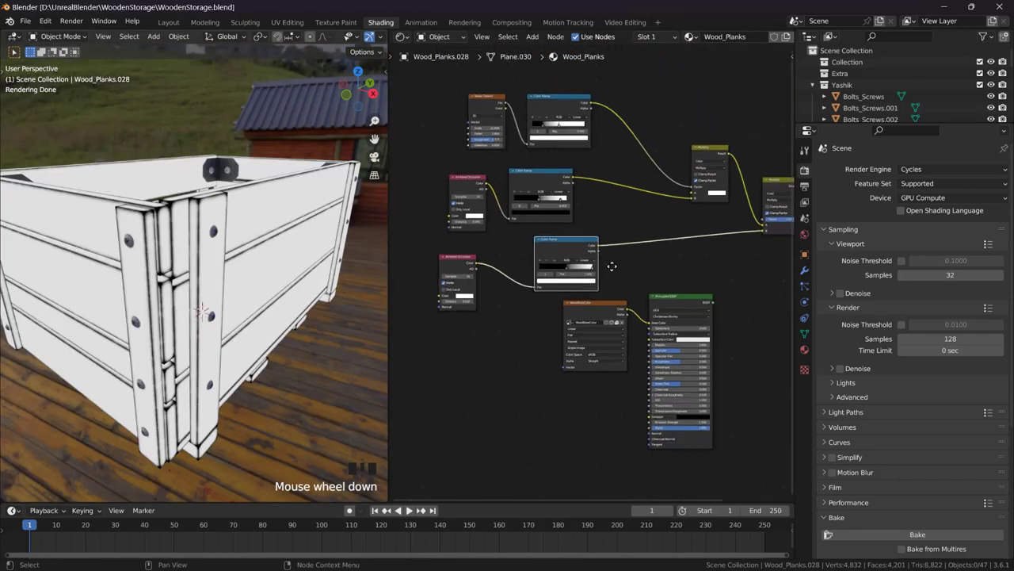
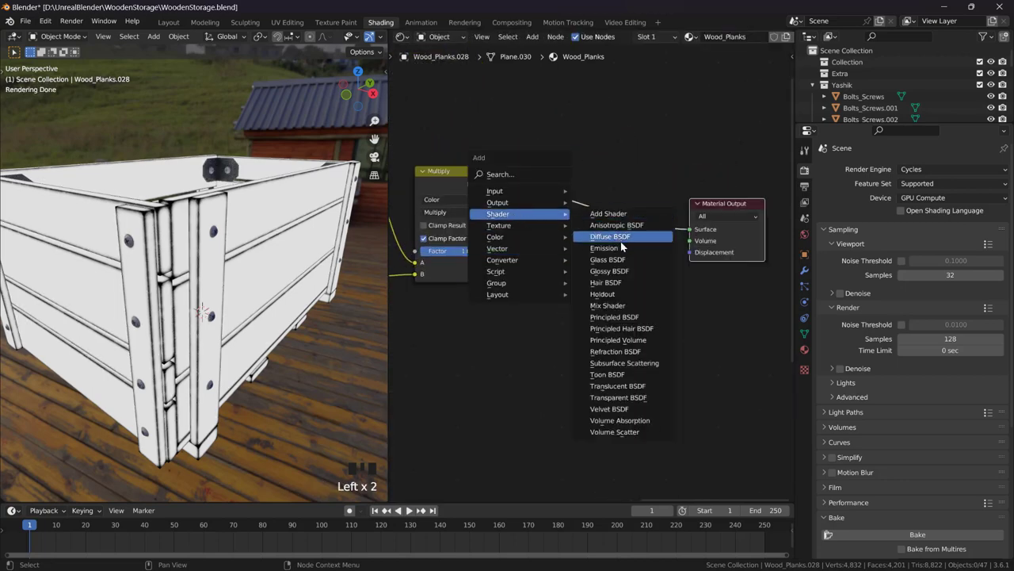
- Insert an Emission shader before Material Output and add an Image Texture node with a new EdgeMask image
key(shift+a)
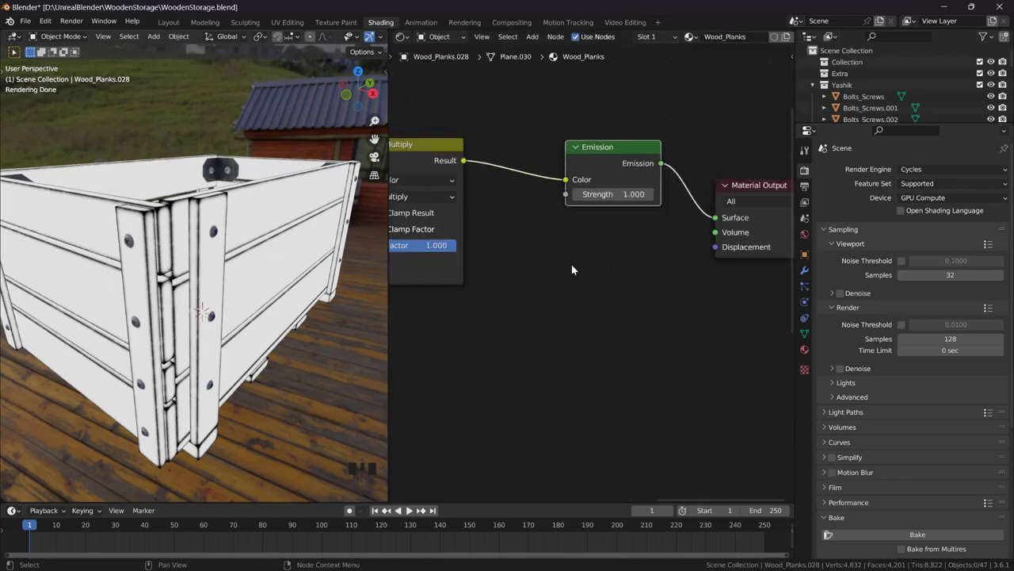
scroll(down, 3)
click(283, 216)
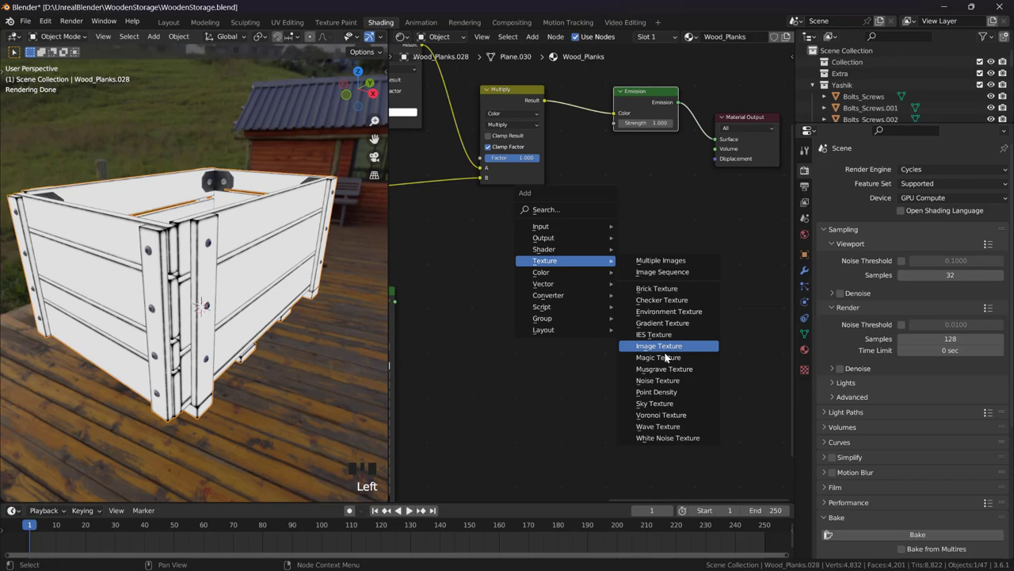
key(shift+a)
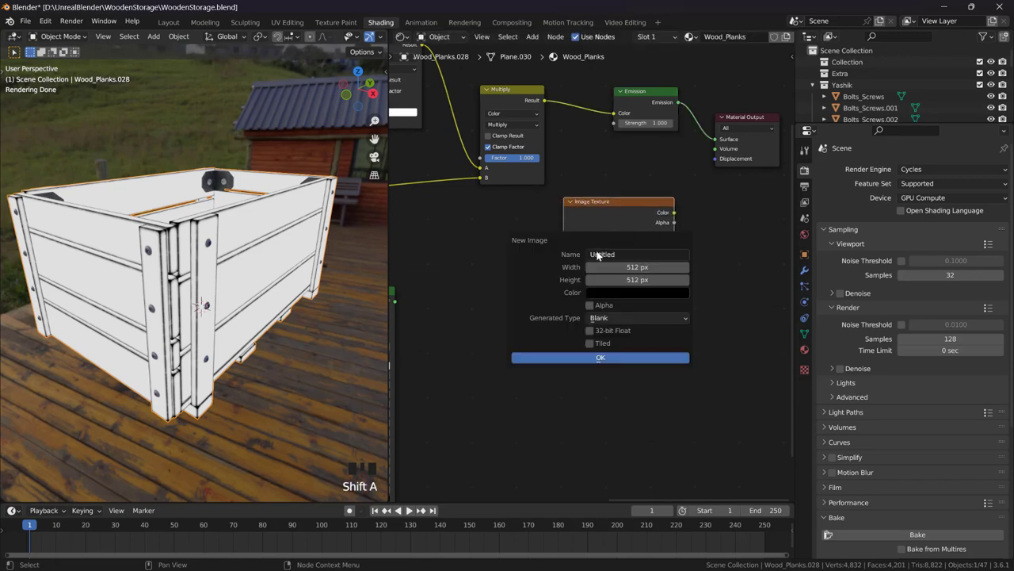
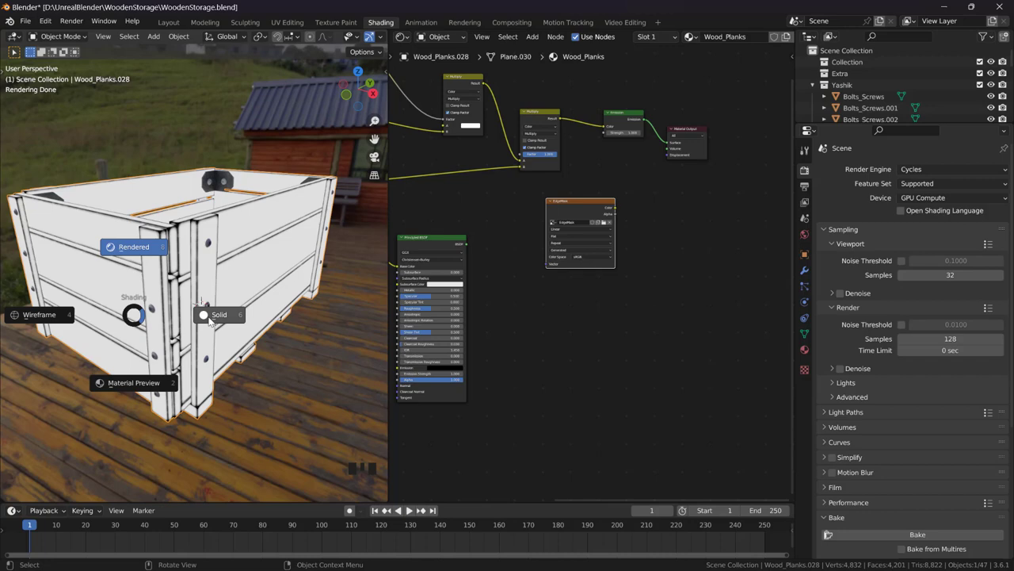
- Switch to Solid shading, select the EdgeMask texture node and bake the mask into it
key(z)
click(273, 236)
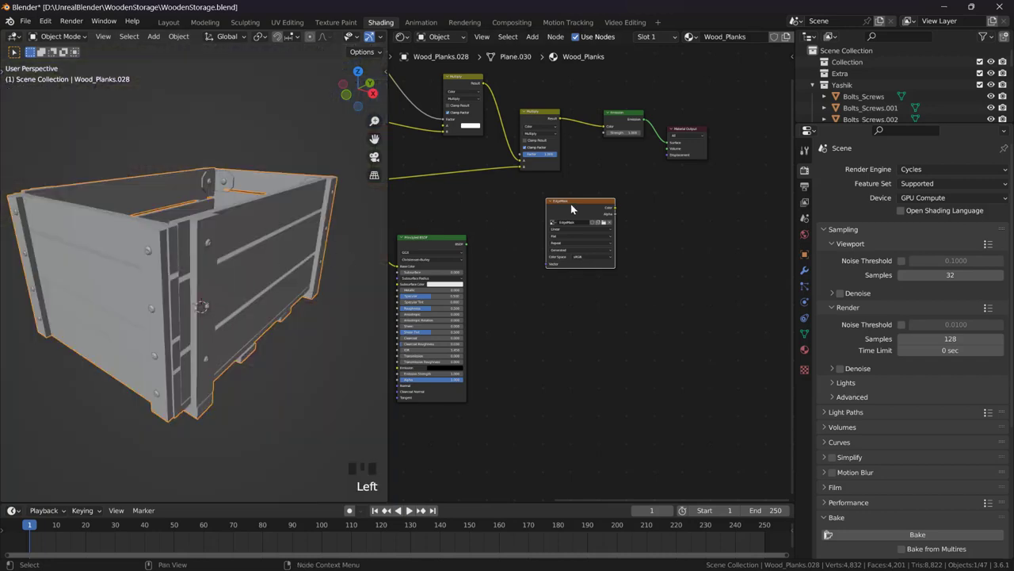
click(581, 207)
click(277, 210)
click(584, 182)
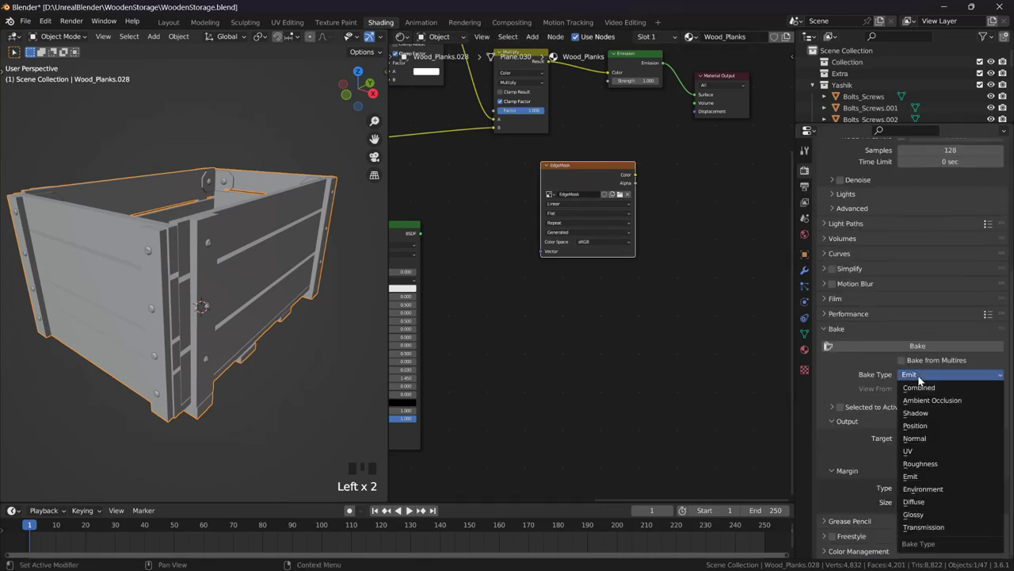
drag(923, 474, 564, 175)
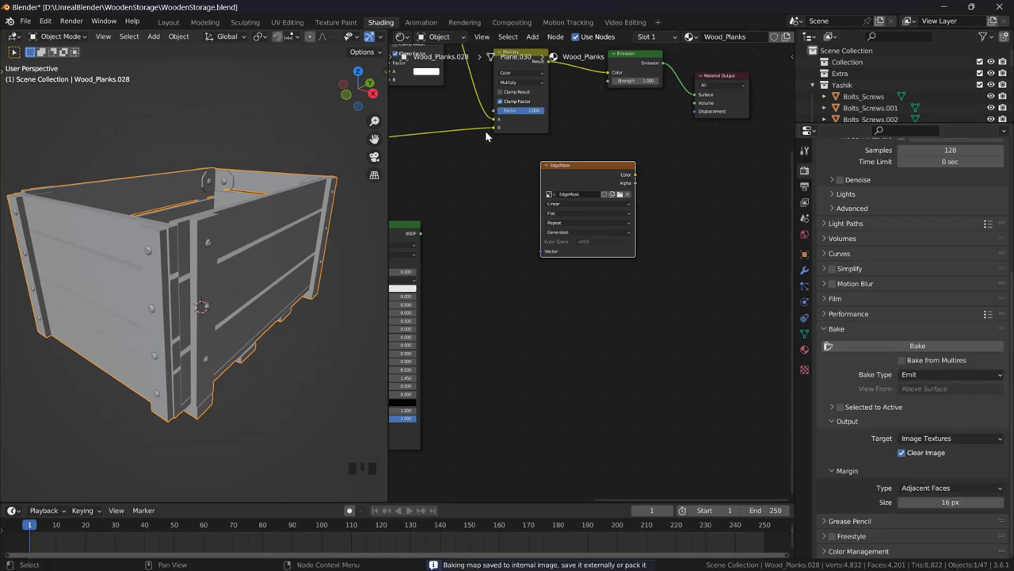
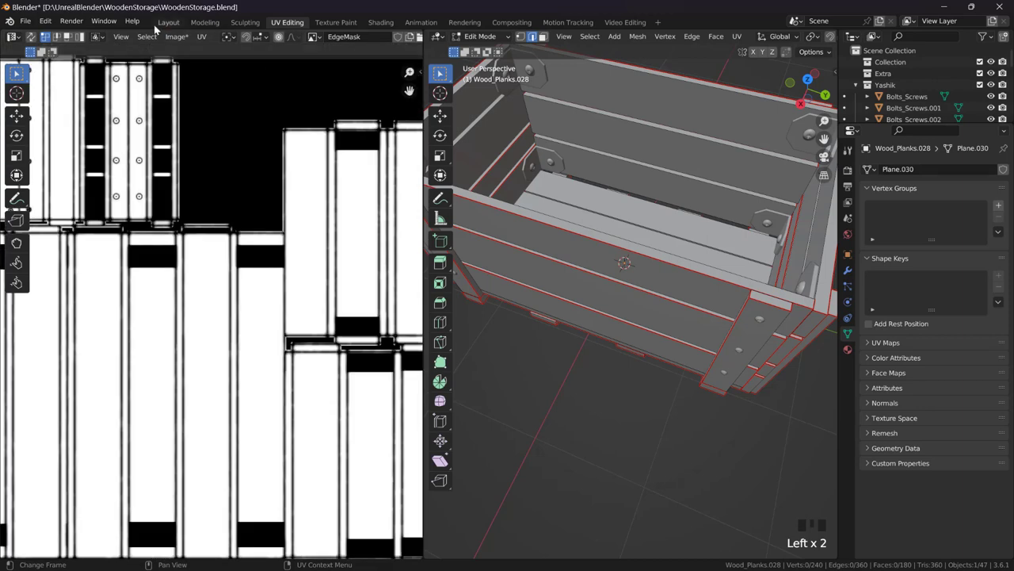
- Back in Shading, move the EdgeMask node near the output and preview it on the crate
click(165, 25)
scroll(down, 3)
middle_click(437, 150)
click(384, 21)
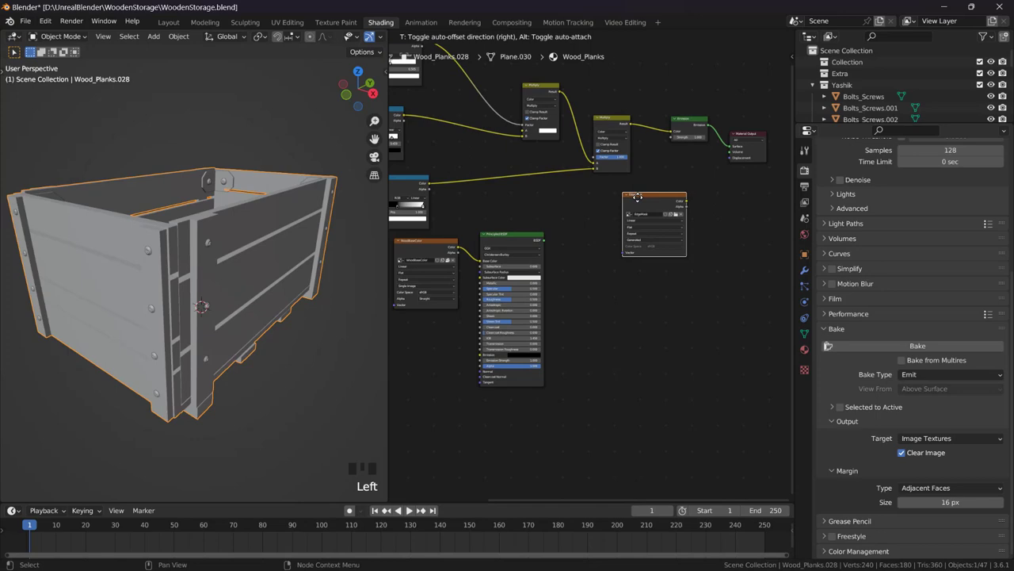
key(z)
click(644, 202)
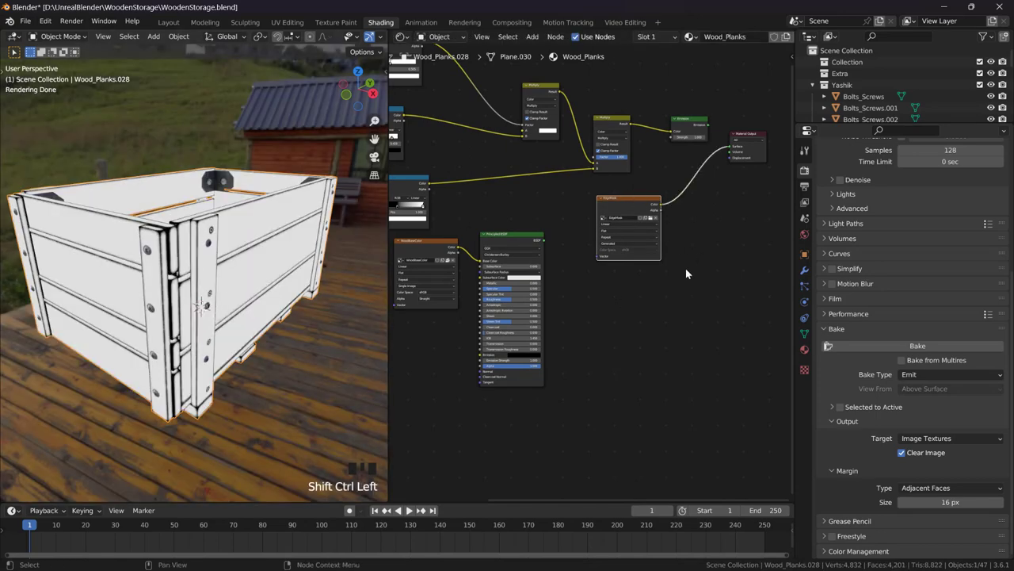
- Orbit closer to the crate side and switch the render engine to Eevee
scroll(up, 3)
drag(237, 213, 237, 217)
scroll(down, 3)
drag(235, 232, 234, 270)
click(234, 269)
drag(246, 268, 273, 129)
click(273, 130)
scroll(up, 3)
click(516, 175)
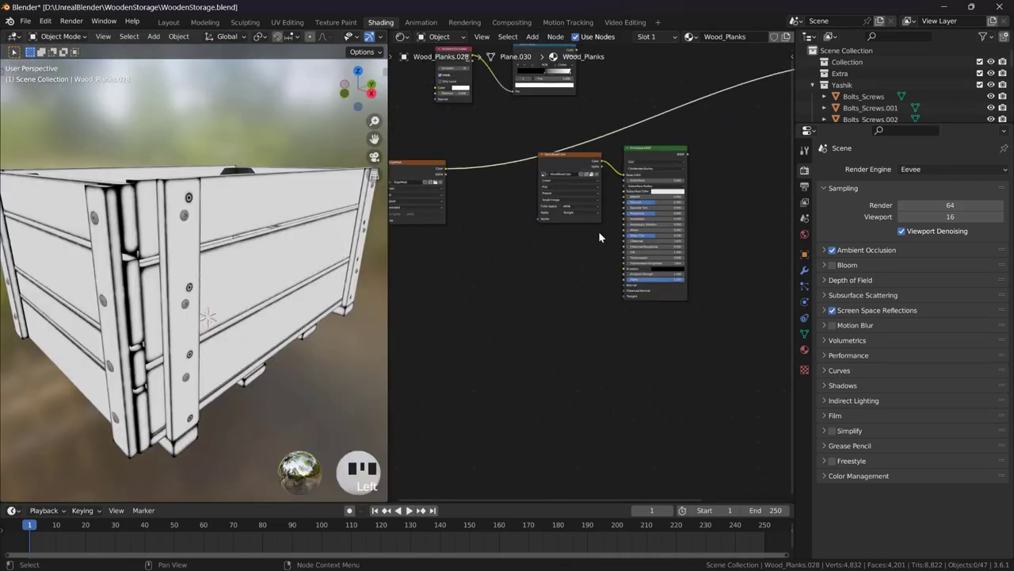
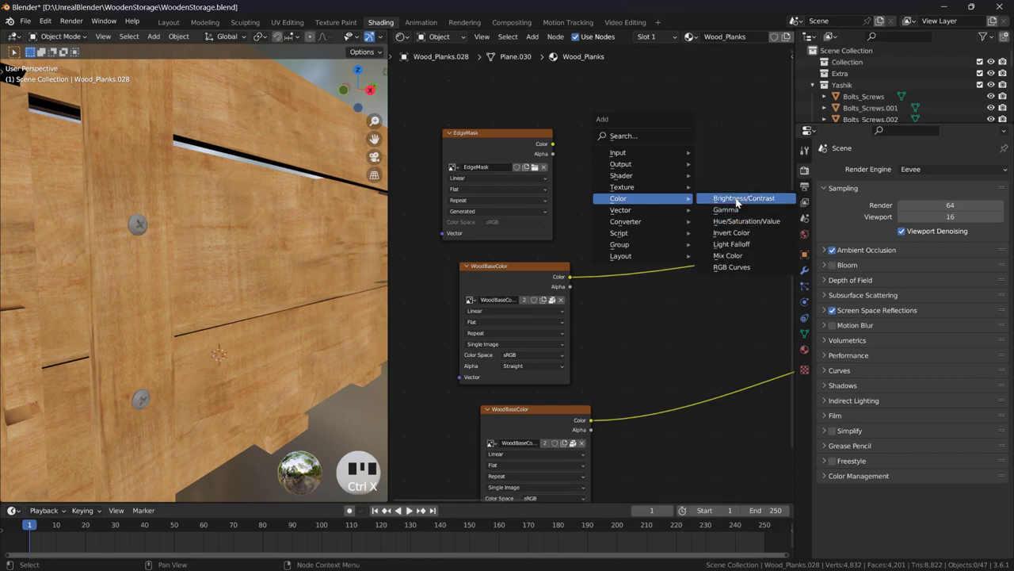
- Add a Brightness/Contrast node for the WoodBaseColor texture
key(shift+a)
scroll(up, 3)
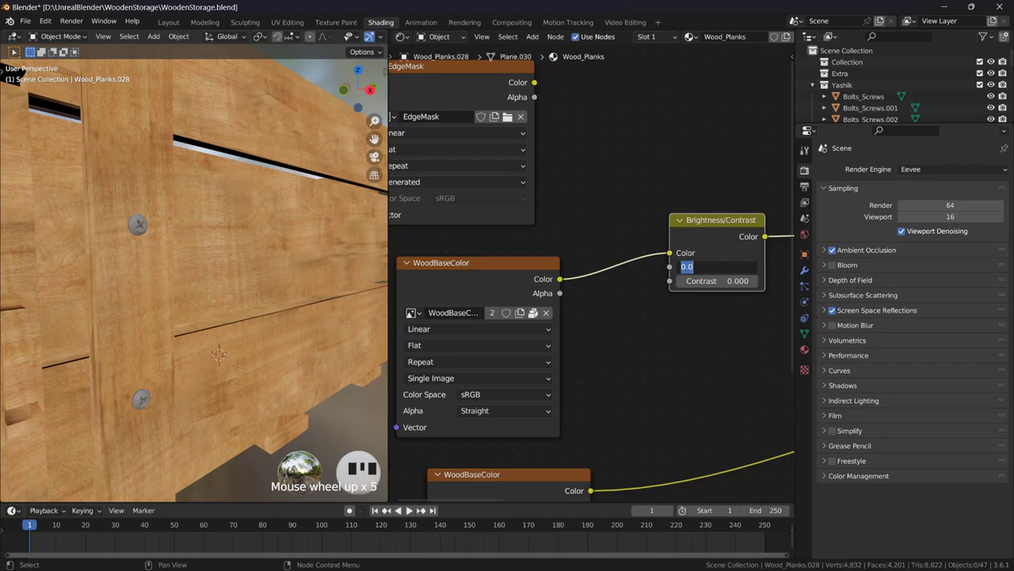
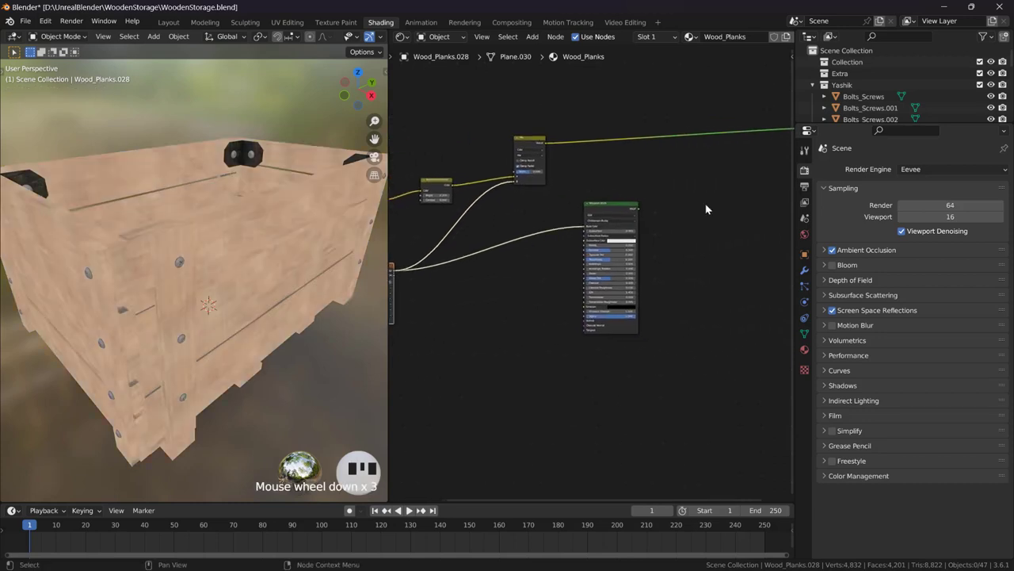
- Wire a second WoodBaseColor into Mix B and the EdgeMask Color into the Mix factor
click(577, 210)
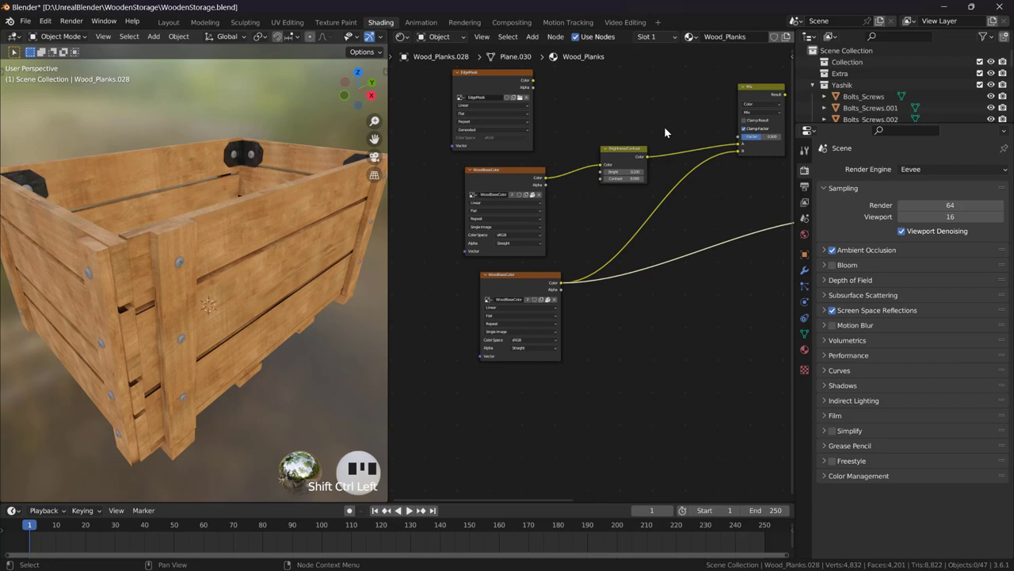
drag(455, 128, 522, 131)
drag(520, 136, 712, 209)
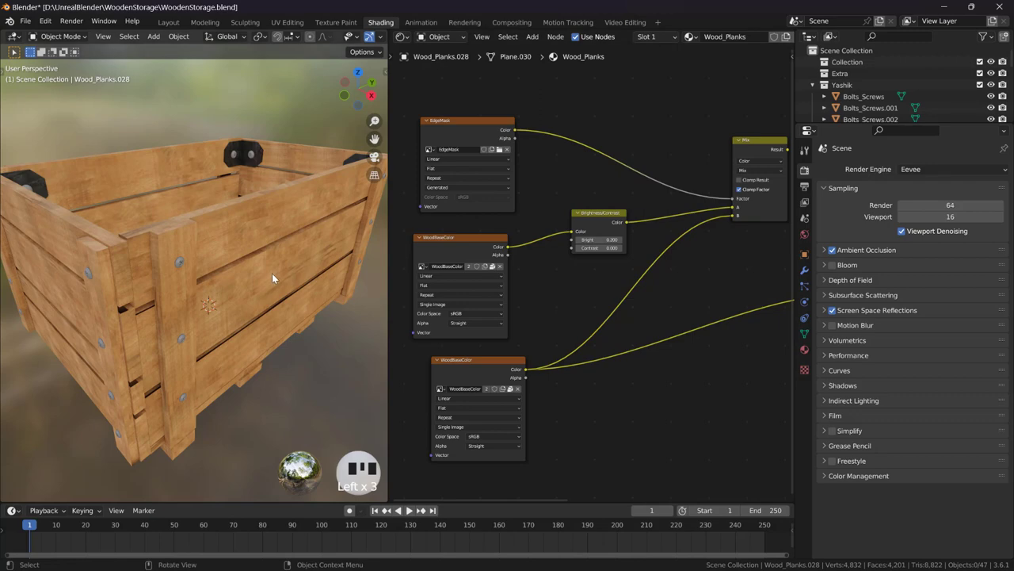
scroll(up, 3)
drag(257, 258, 644, 171)
click(643, 170)
- Rearrange the node links so the edge mask drives the blend between brightened and original wood
drag(269, 229, 271, 214)
scroll(down, 3)
drag(261, 222, 248, 267)
scroll(up, 3)
middle_click(251, 258)
scroll(down, 3)
drag(230, 251, 466, 129)
drag(466, 129, 279, 221)
scroll(down, 3)
drag(247, 252, 557, 251)
drag(558, 251, 626, 282)
- Insert a Color Ramp between EdgeMask and the Mix factor to sharpen the mask, tweaking Brightness/Contrast
key(shift+a)
scroll(up, 3)
middle_click(140, 291)
scroll(up, 3)
drag(163, 287, 262, 240)
scroll(down, 3)
drag(257, 267, 206, 232)
scroll(down, 3)
drag(213, 259, 562, 139)
click(563, 140)
scroll(up, 3)
middle_click(213, 275)
scroll(down, 3)
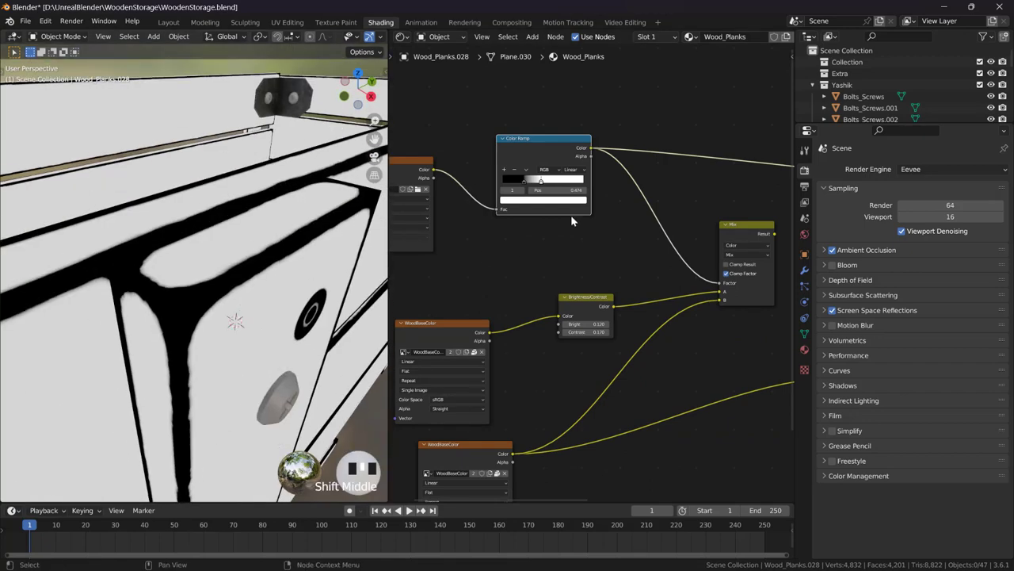
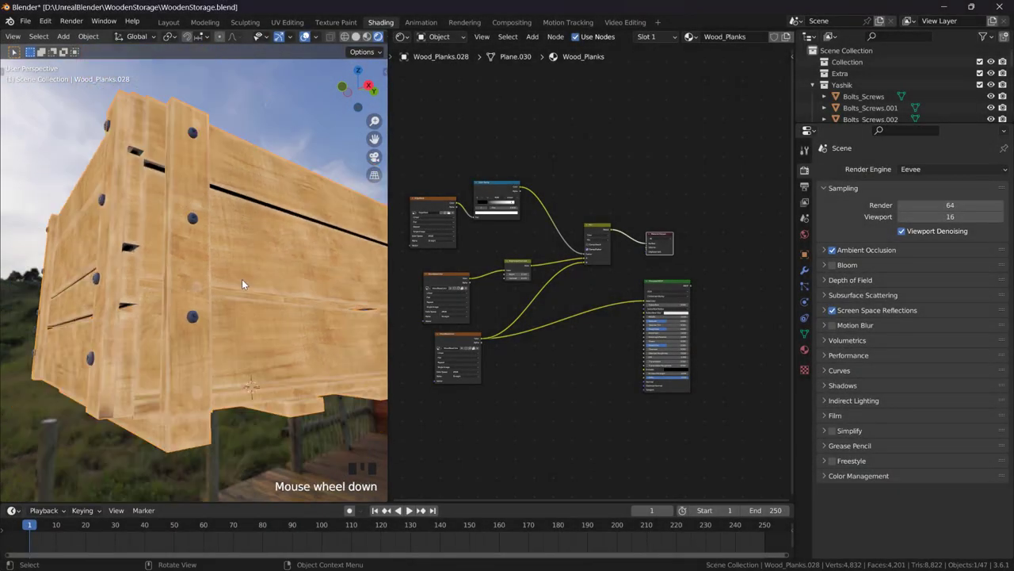
- Connect the Mix result to Material Output and orbit the crate in Material Preview to view the worn edges
middle_click(245, 274)
scroll(up, 3)
drag(190, 306, 182, 234)
scroll(down, 3)
drag(178, 264, 191, 258)
scroll(down, 3)
drag(199, 299, 208, 226)
click(251, 238)
middle_click(231, 284)
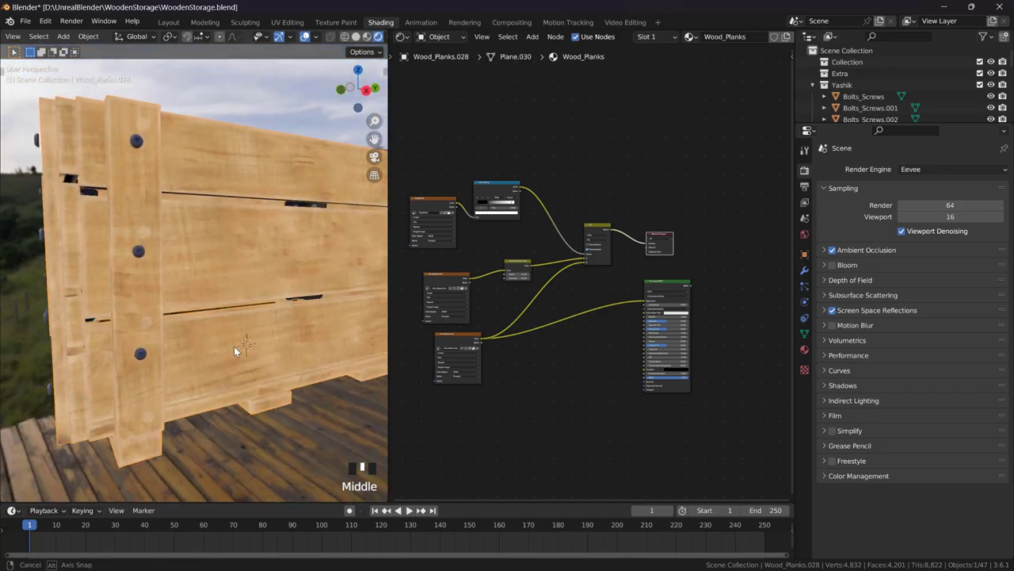
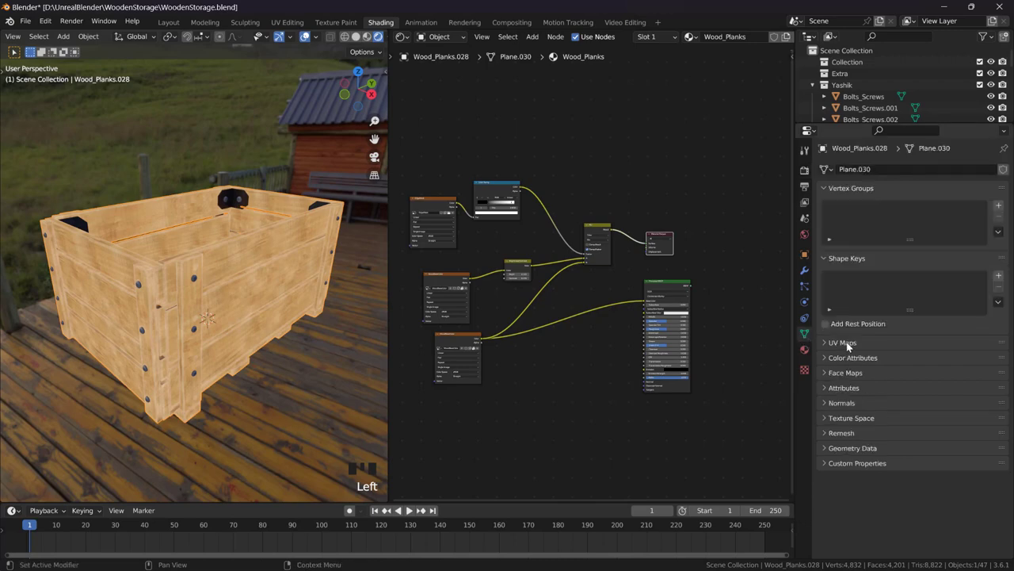
- Expand the UV Maps panel and switch to the UV Editing workspace
drag(1007, 363, 980, 378)
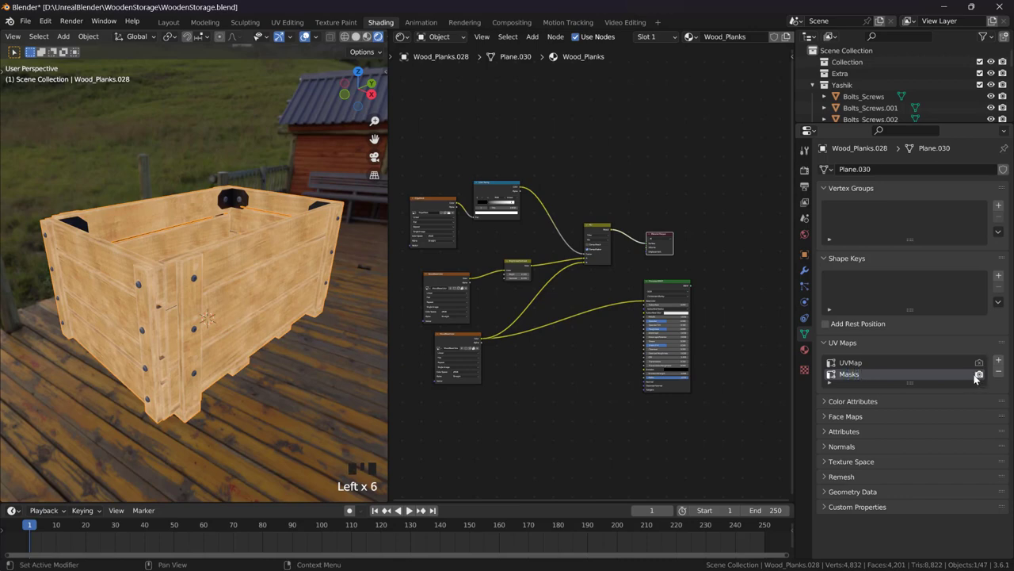
middle_click(869, 373)
click(869, 373)
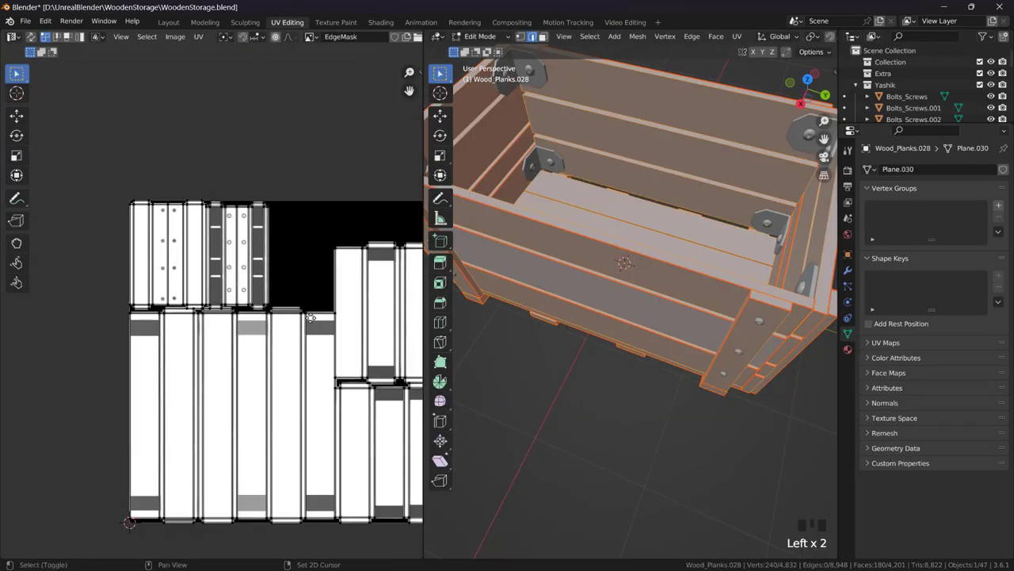
- Select all in Edit Mode and toggle between UVMap and the second UV map over the EdgeMask image
click(309, 299)
drag(309, 299, 309, 299)
drag(310, 299, 309, 299)
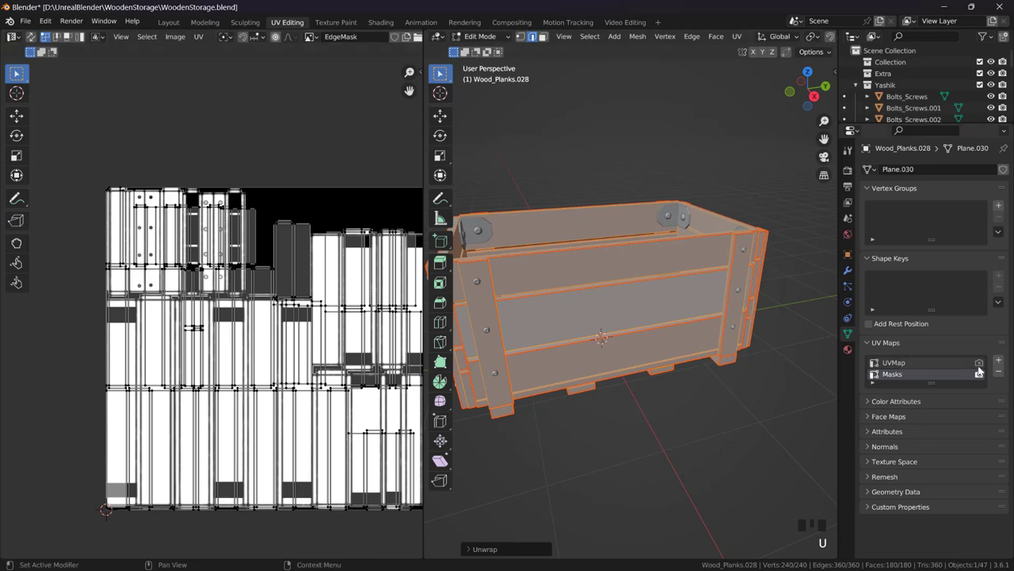
click(985, 369)
click(947, 369)
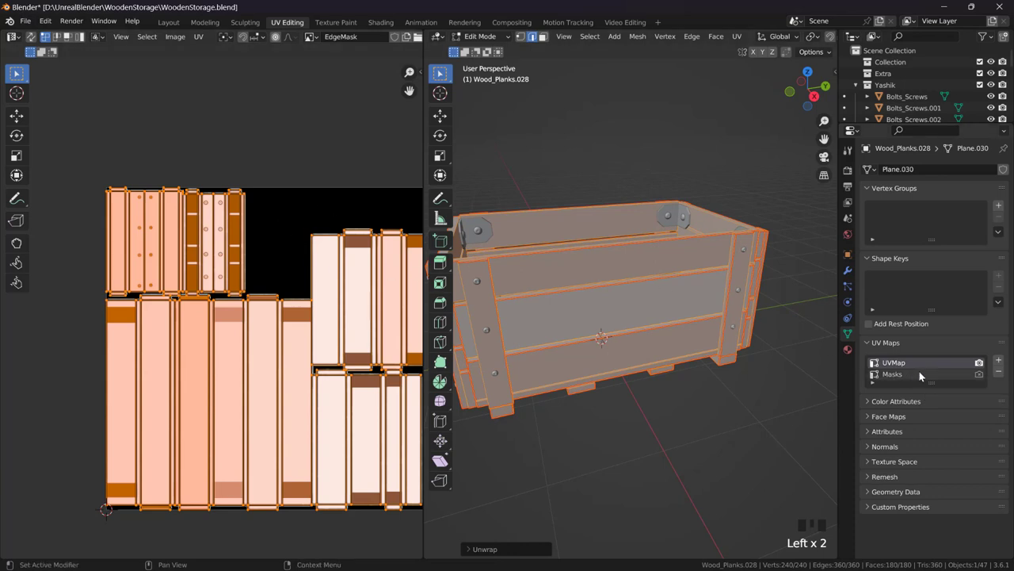
click(309, 299)
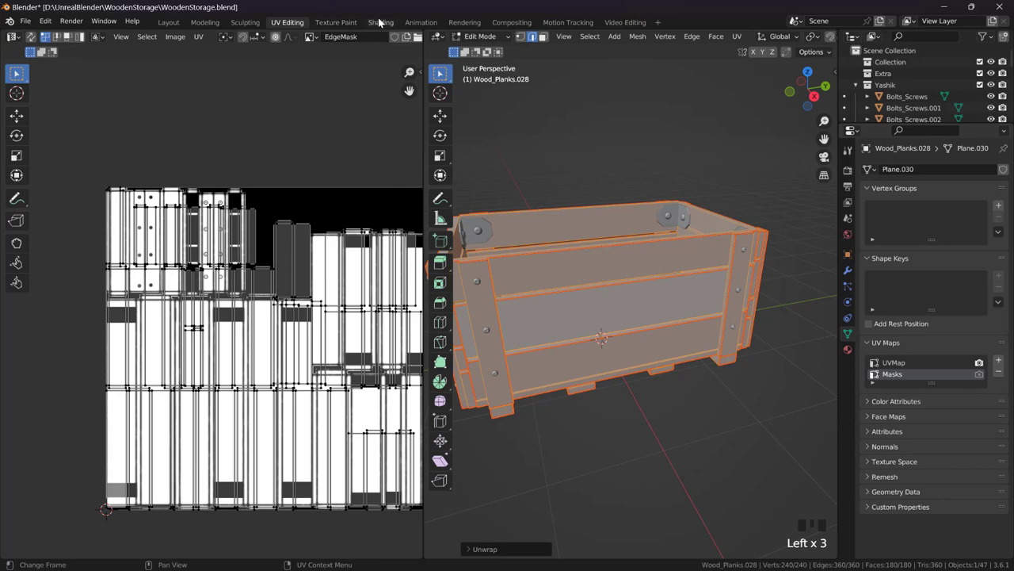
- Add an Image Texture node fed by UV Map, Texture Coordinate and Mapping nodes in the crate material
click(385, 23)
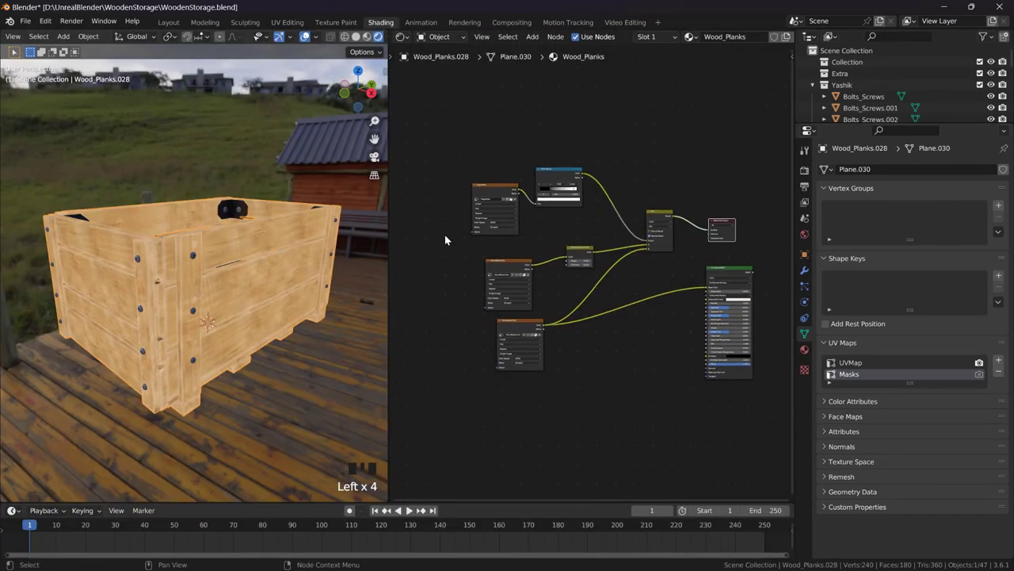
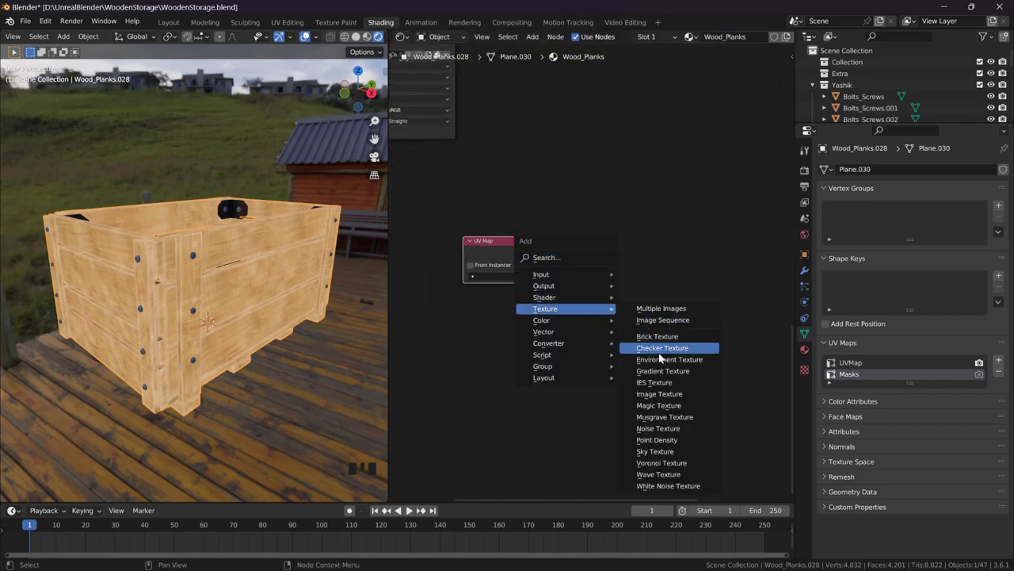
key(shift+a)
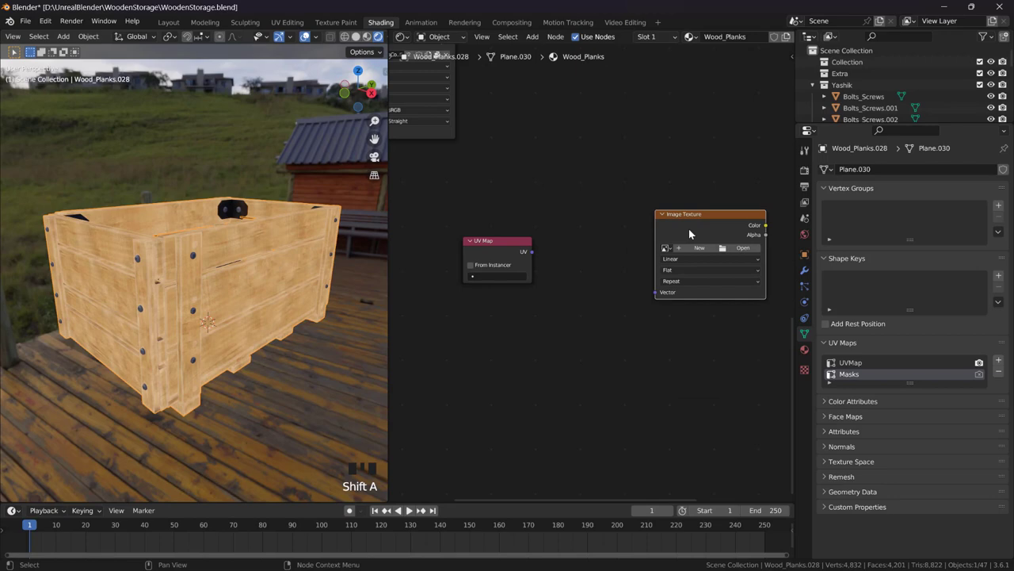
click(692, 222)
key(ctrl+t)
click(591, 99)
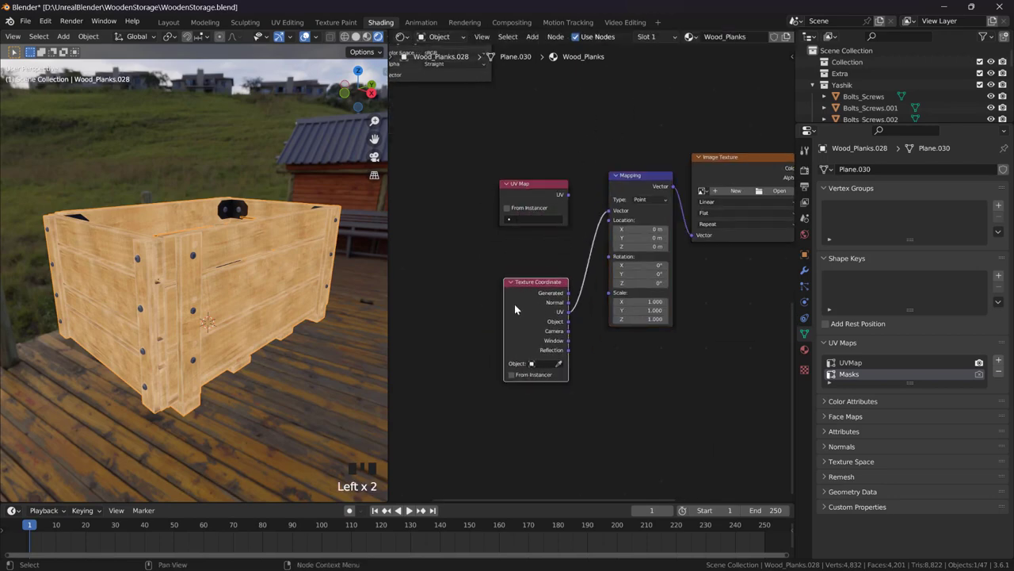
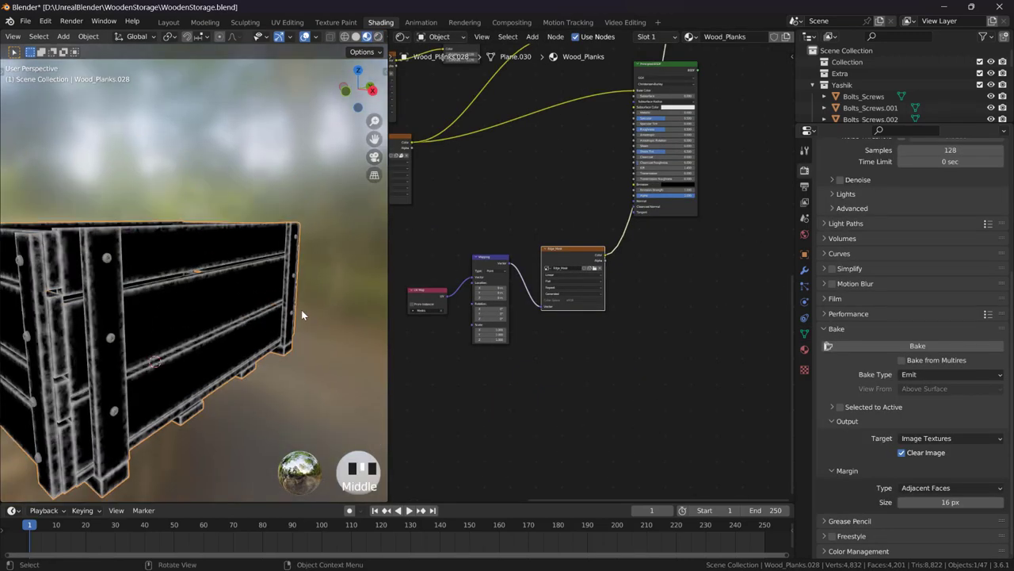
- Create the Edge_Mask image on the texture node, read through the Masks UV map
scroll(up, 3)
click(589, 261)
drag(478, 305, 204, 309)
drag(204, 309, 248, 266)
scroll(up, 3)
middle_click(269, 222)
scroll(down, 3)
click(191, 115)
- Bake the edge mask with Cycles GPU Compute so the crate shows black with pale edges
key(h)
key(ctrl+z)
scroll(down, 3)
middle_click(288, 248)
scroll(up, 3)
scroll(down, 3)
drag(240, 283, 94, 284)
click(94, 284)
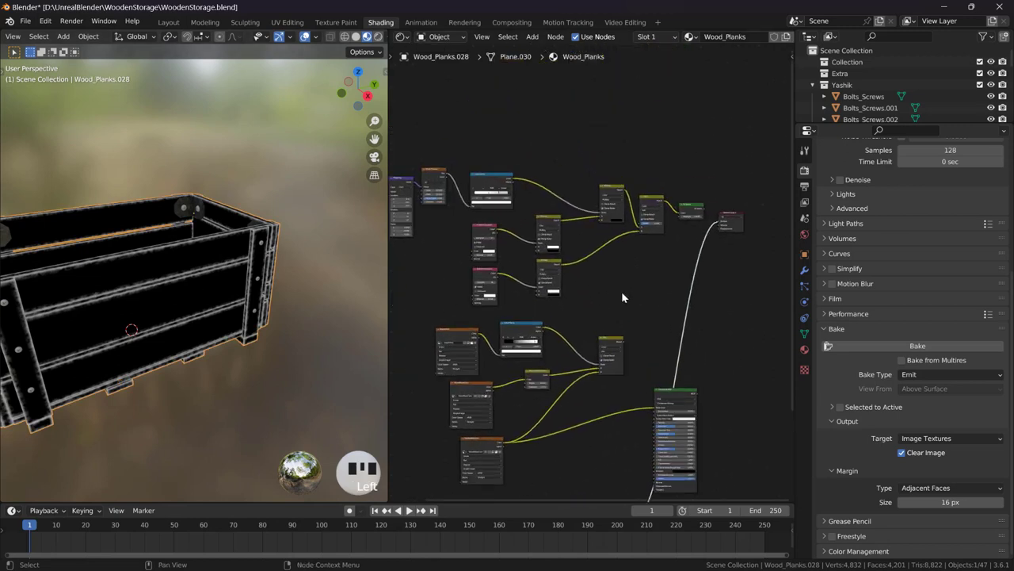
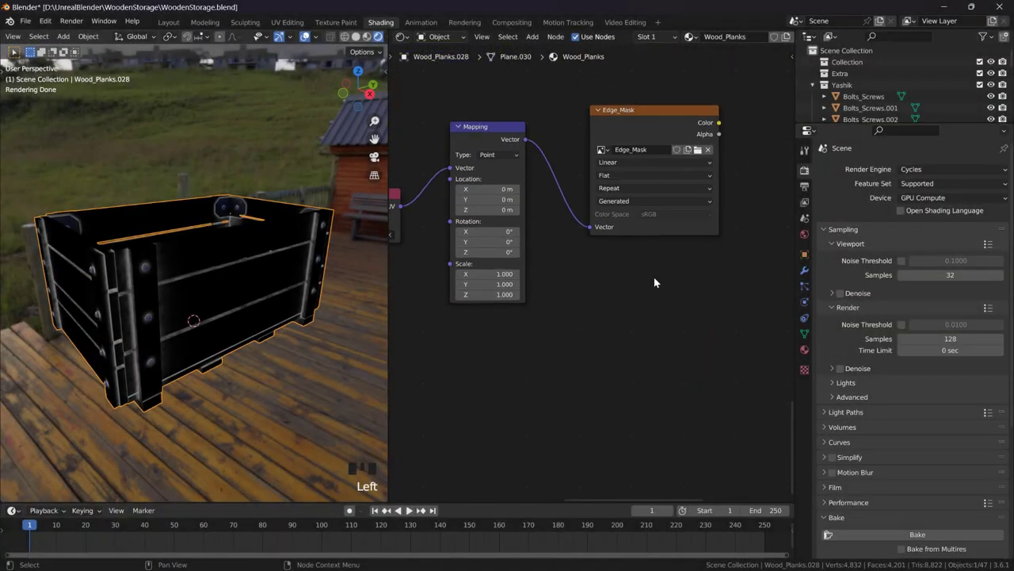
- Make the Cavity_Mask image node the bake target with a temporary emission wired to Material Output
drag(659, 259, 722, 341)
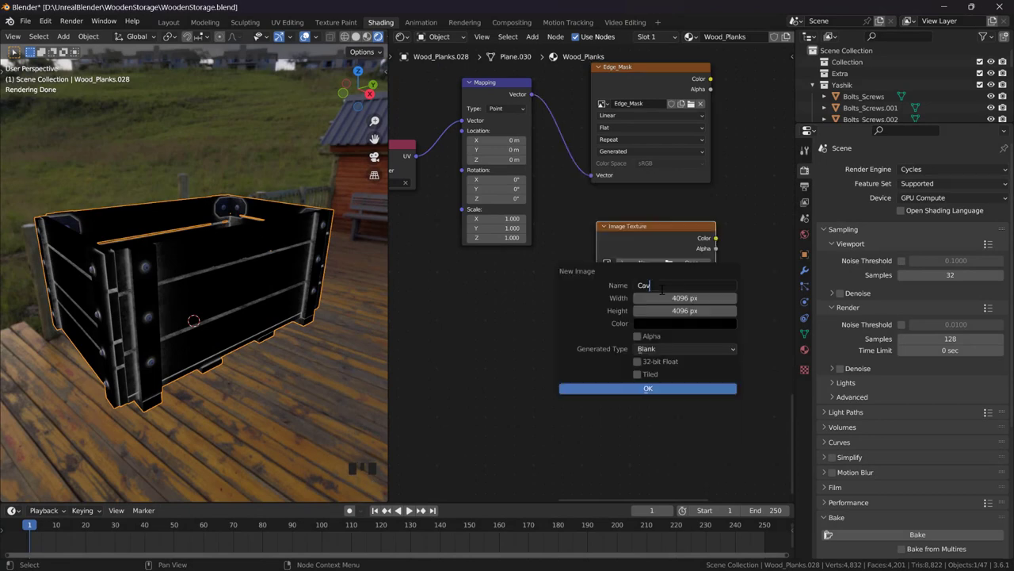
click(681, 392)
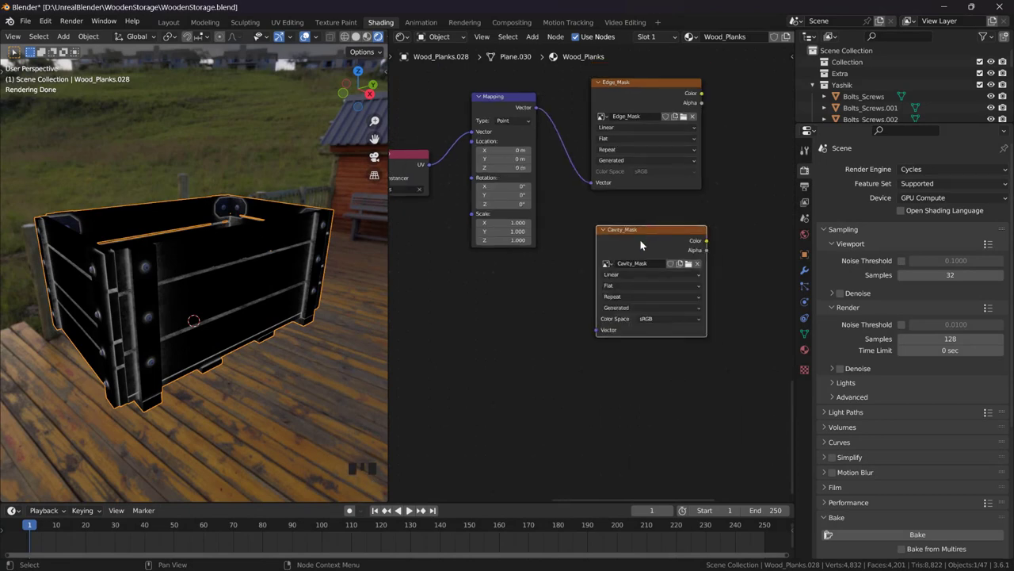
click(636, 229)
drag(540, 111, 599, 329)
click(666, 237)
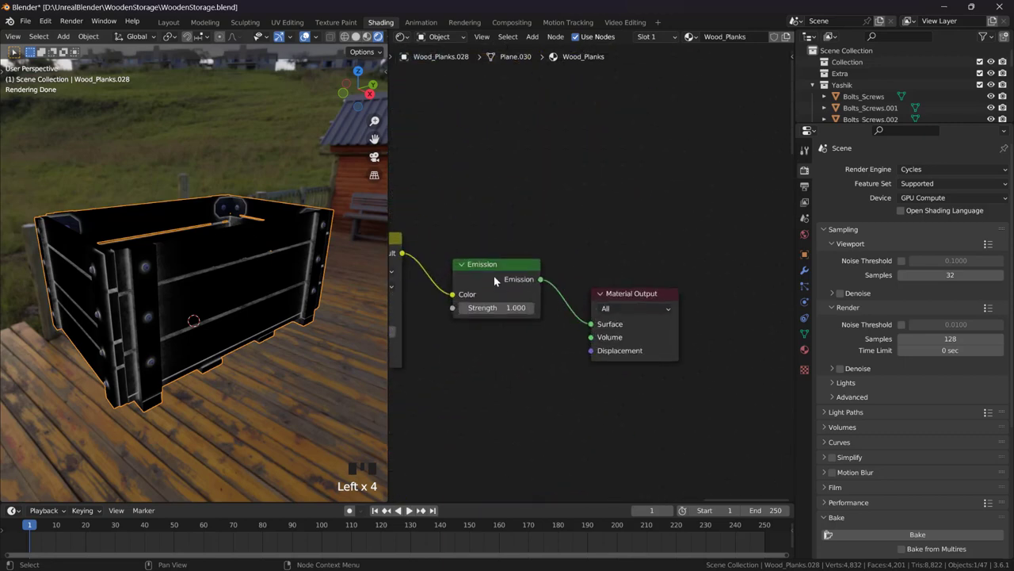
drag(496, 275, 351, 227)
- Bake the cavity mask and orbit the crate to check the dark crevice shading
key(z)
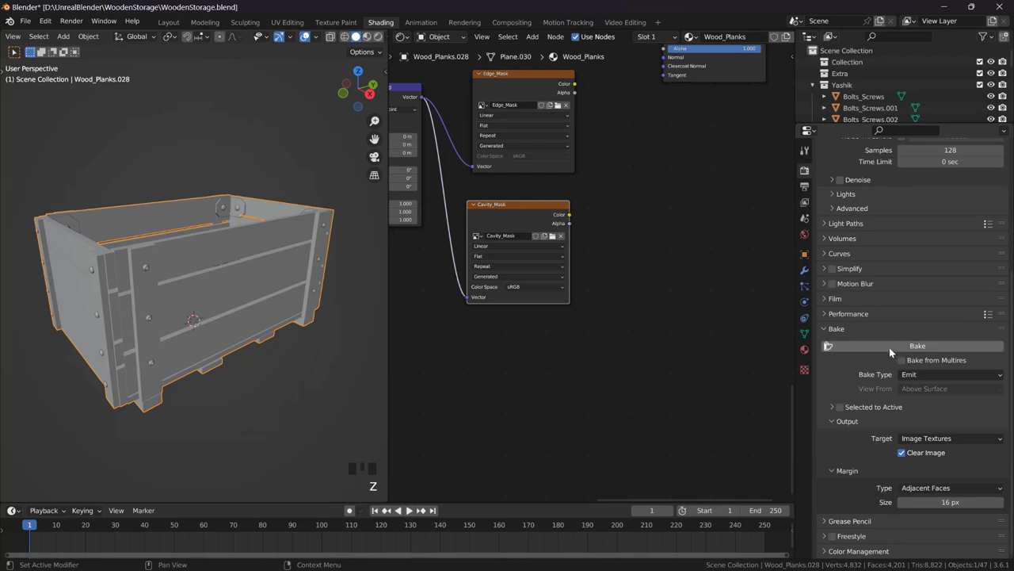
key(z)
click(556, 163)
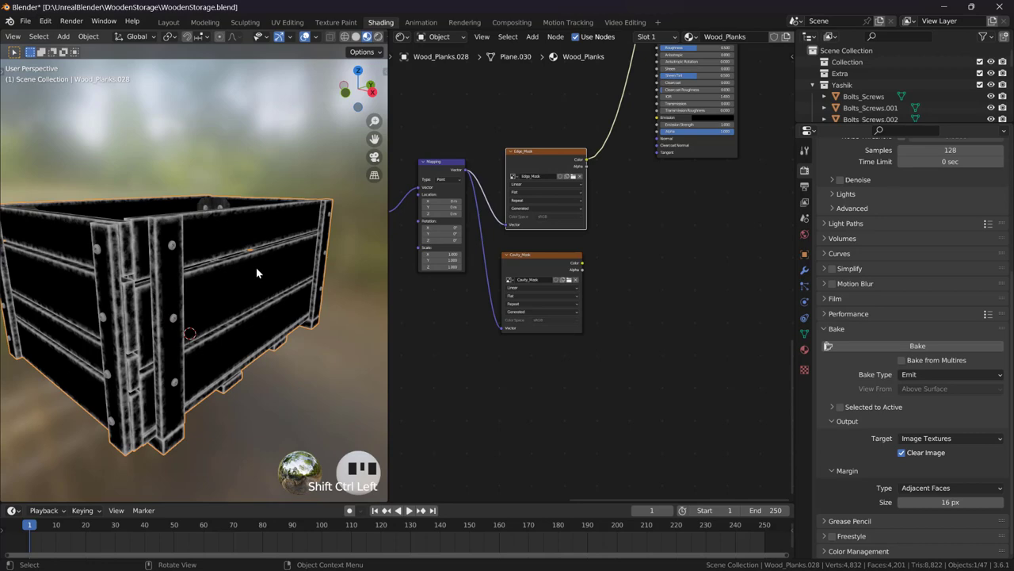
middle_click(245, 251)
click(531, 262)
middle_click(229, 271)
scroll(up, 3)
drag(223, 276, 255, 299)
scroll(down, 3)
middle_click(205, 308)
scroll(down, 3)
scroll(down, 3)
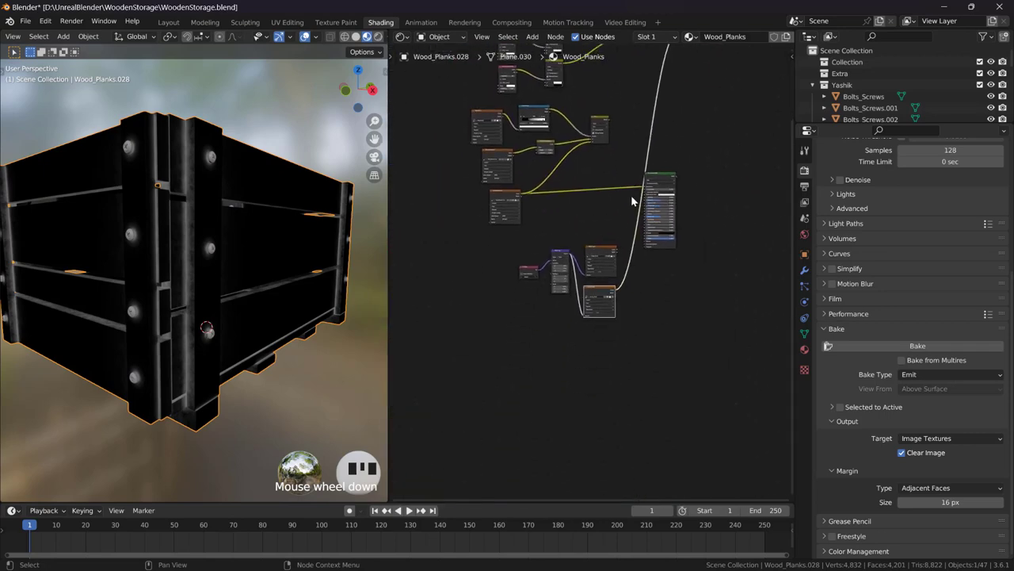
- Create the WoodenPlanks material and paste the WoodBaseColor, Edge_Mask and Cavity_Mask texture nodes
scroll(down, 3)
click(610, 267)
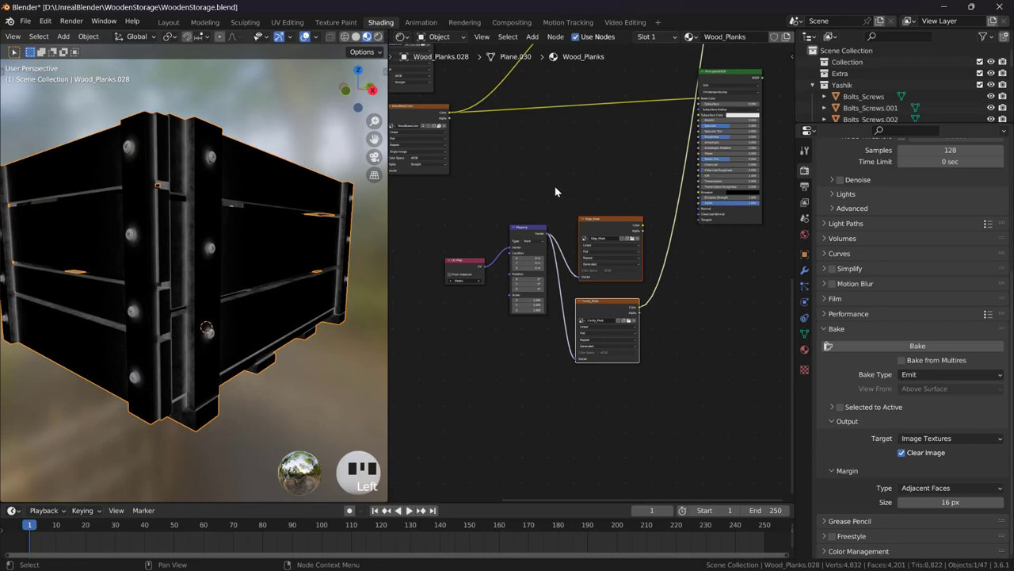
drag(464, 175, 638, 389)
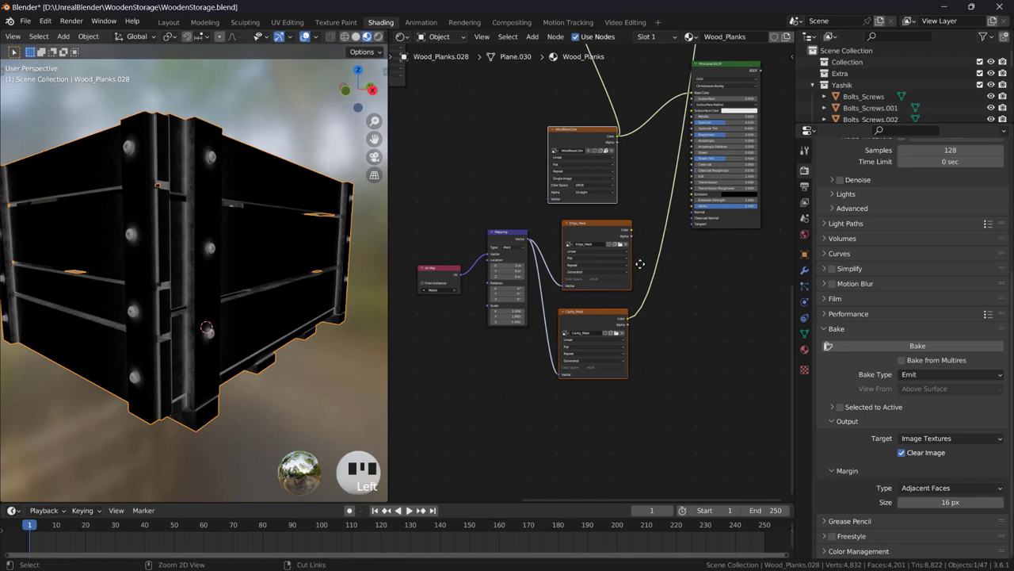
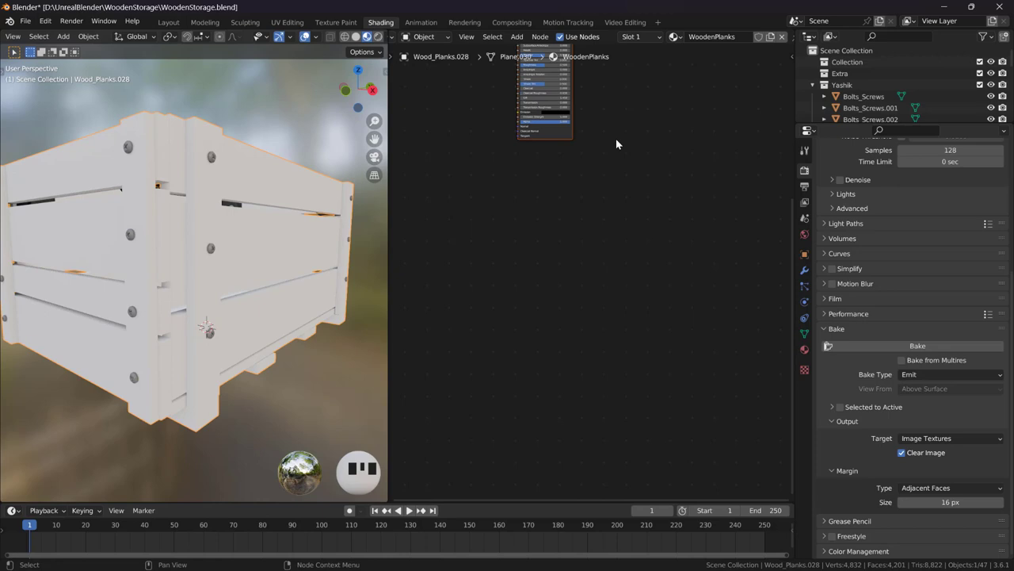
drag(520, 200, 520, 200)
key(ctrl+v)
click(508, 96)
drag(538, 201, 542, 110)
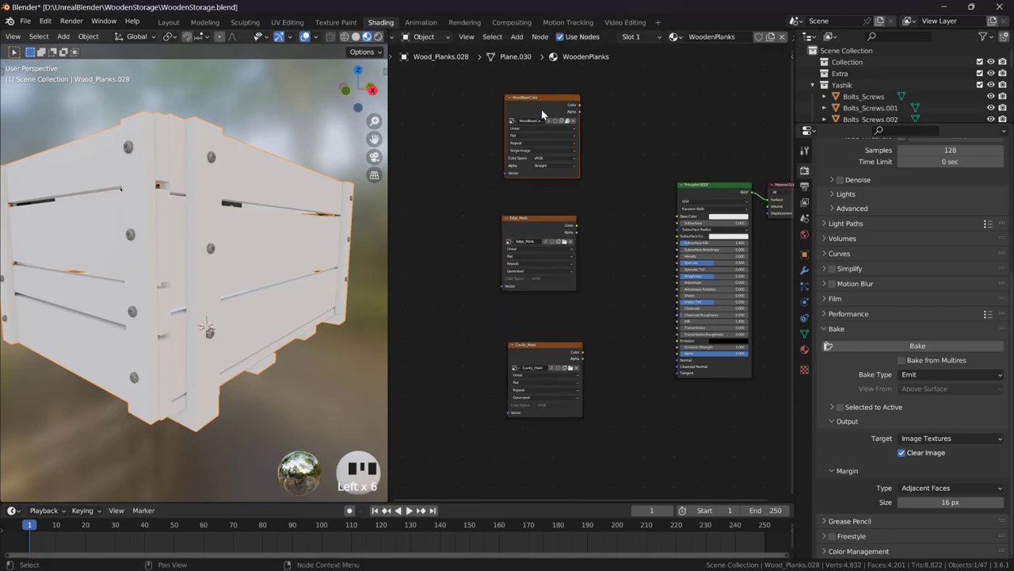
- Feed WoodBaseColor into the Principled BSDF Base Color and save all baked images
drag(545, 239, 547, 144)
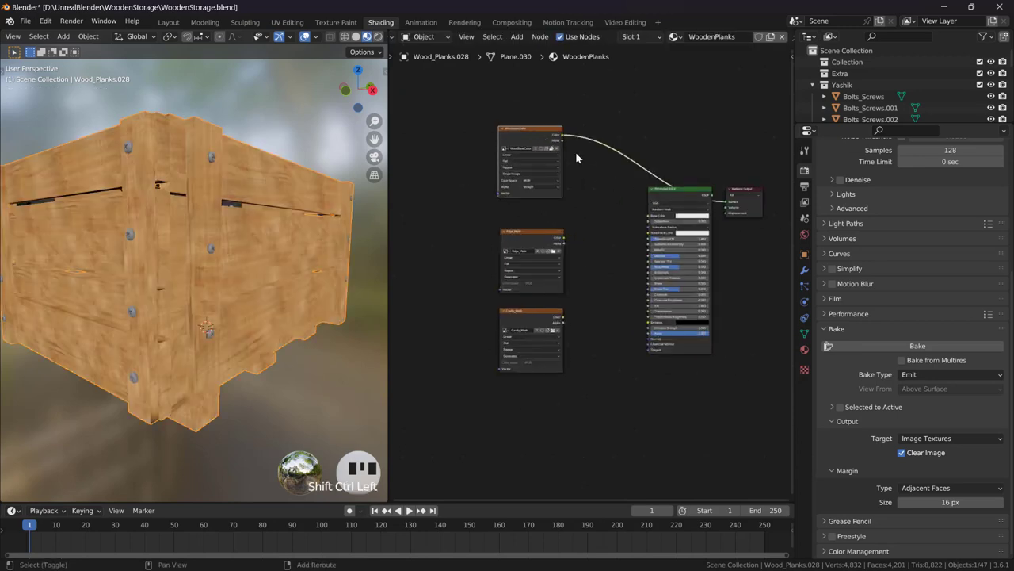
click(636, 84)
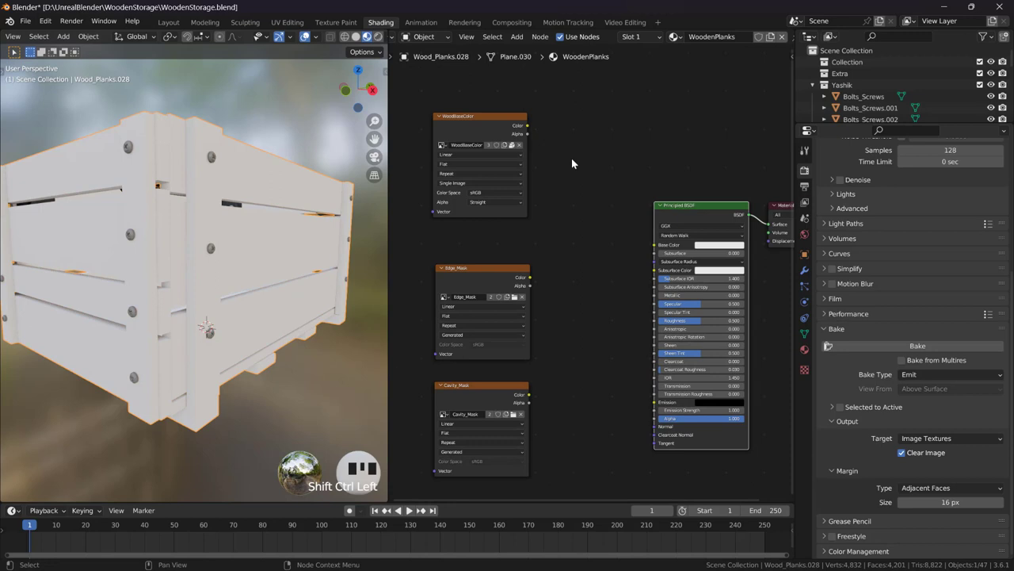
drag(530, 130, 300, 200)
drag(300, 200, 626, 355)
click(626, 356)
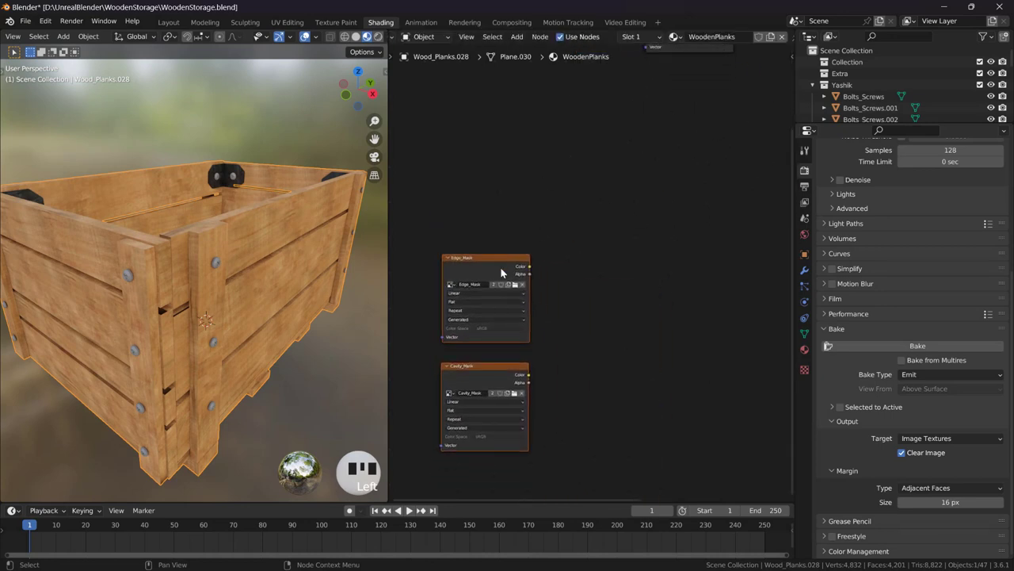
drag(283, 64, 276, 19)
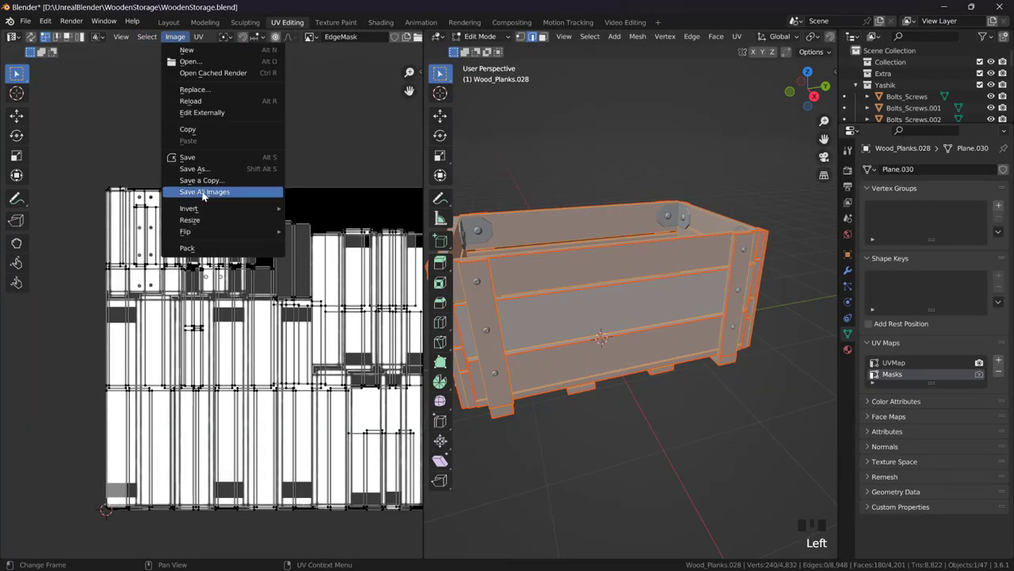
click(391, 65)
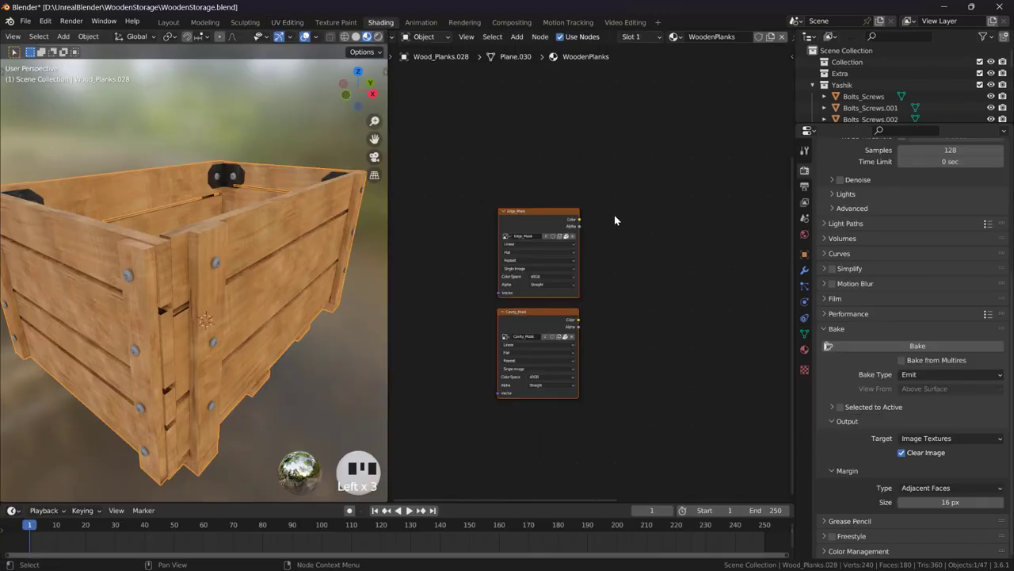
- Mix lighter and darker WoodBaseColor copies via Edge_Mask and a Color Ramp on Cavity_Mask
click(653, 168)
key(shift+d)
key(shift+a)
click(558, 237)
scroll(up, 3)
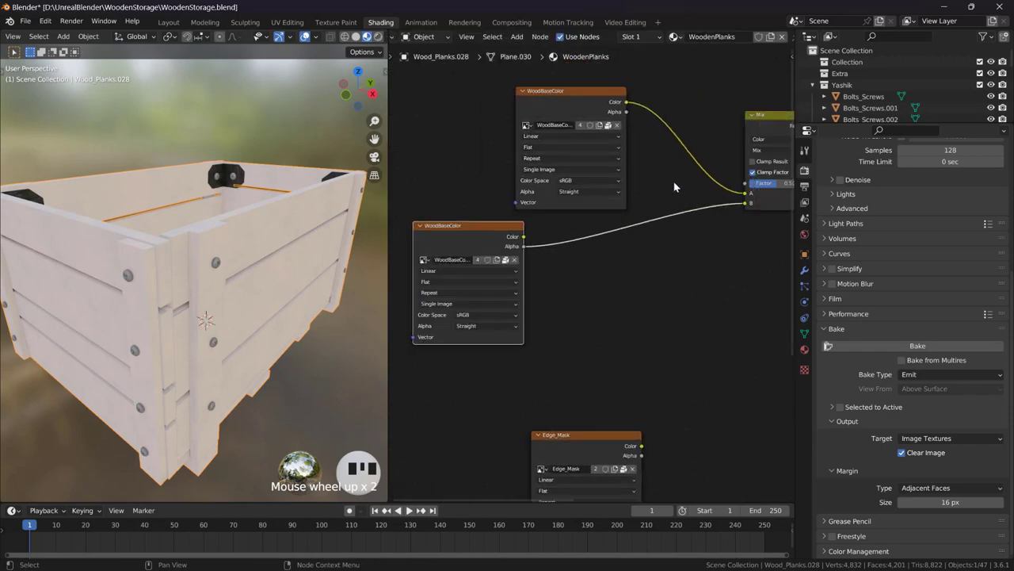
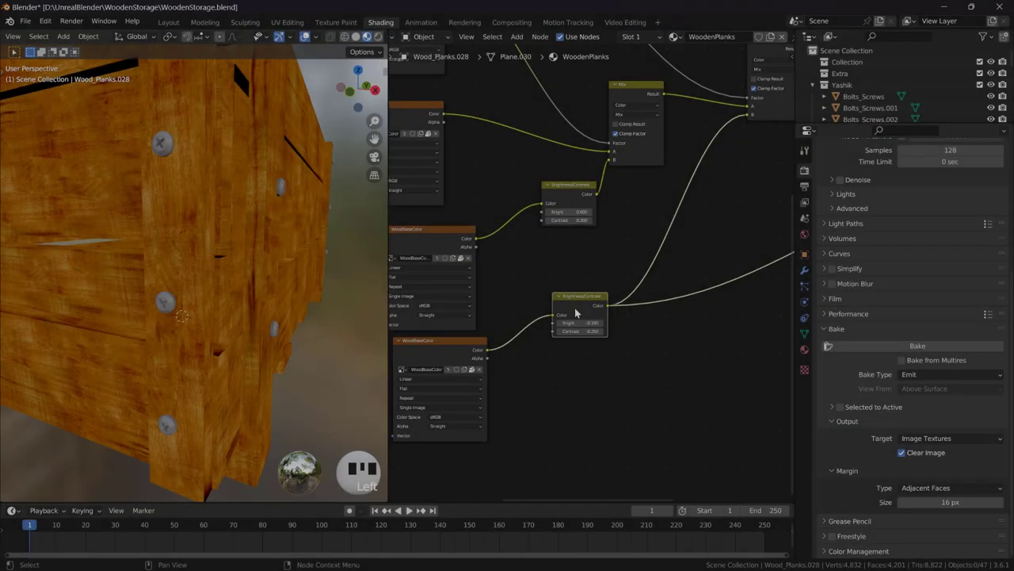
key(Delete)
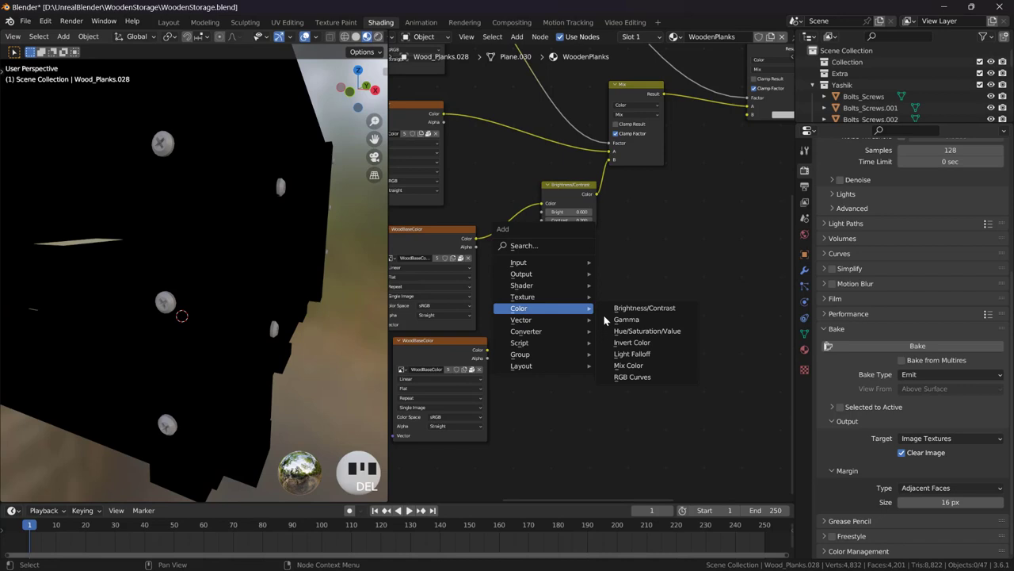
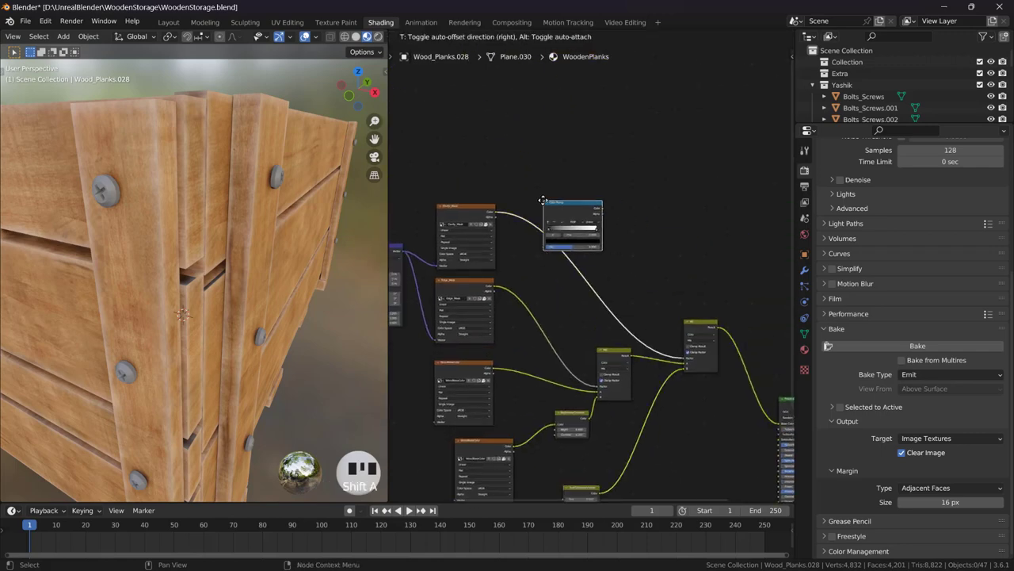
drag(633, 226, 553, 231)
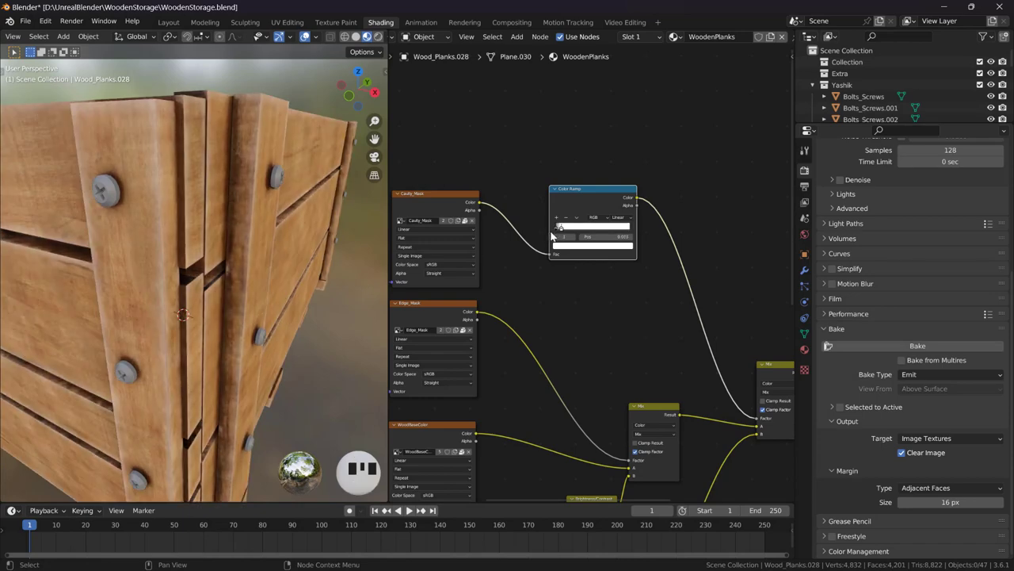
middle_click(237, 236)
- Orbit and zoom around the crate to inspect its worn edges and darkened crevices up close
scroll(down, 3)
middle_click(468, 246)
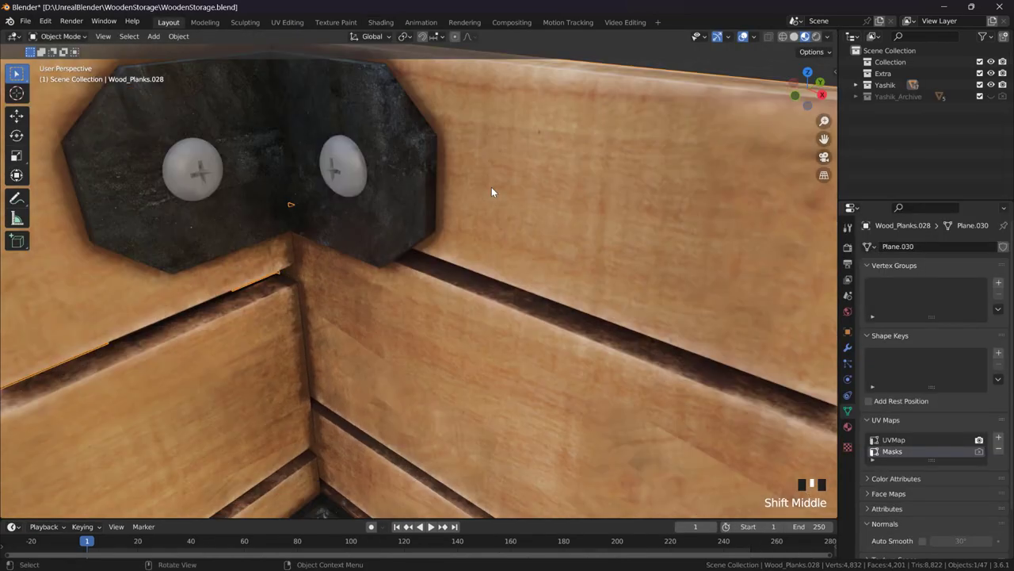
scroll(down, 3)
drag(461, 187, 403, 269)
scroll(down, 3)
middle_click(401, 260)
scroll(down, 3)
drag(415, 220, 385, 269)
scroll(down, 3)
drag(332, 250, 397, 204)
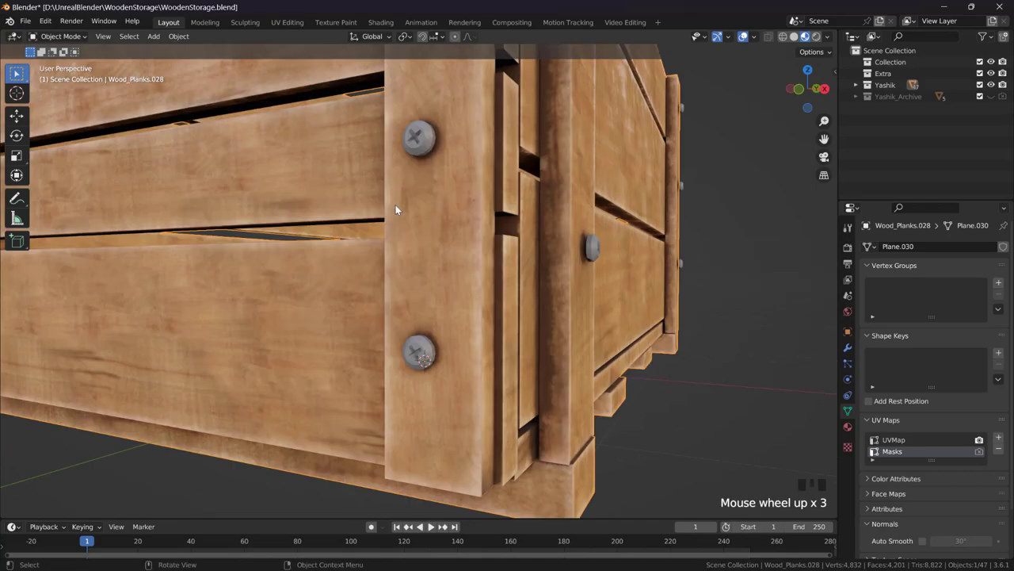